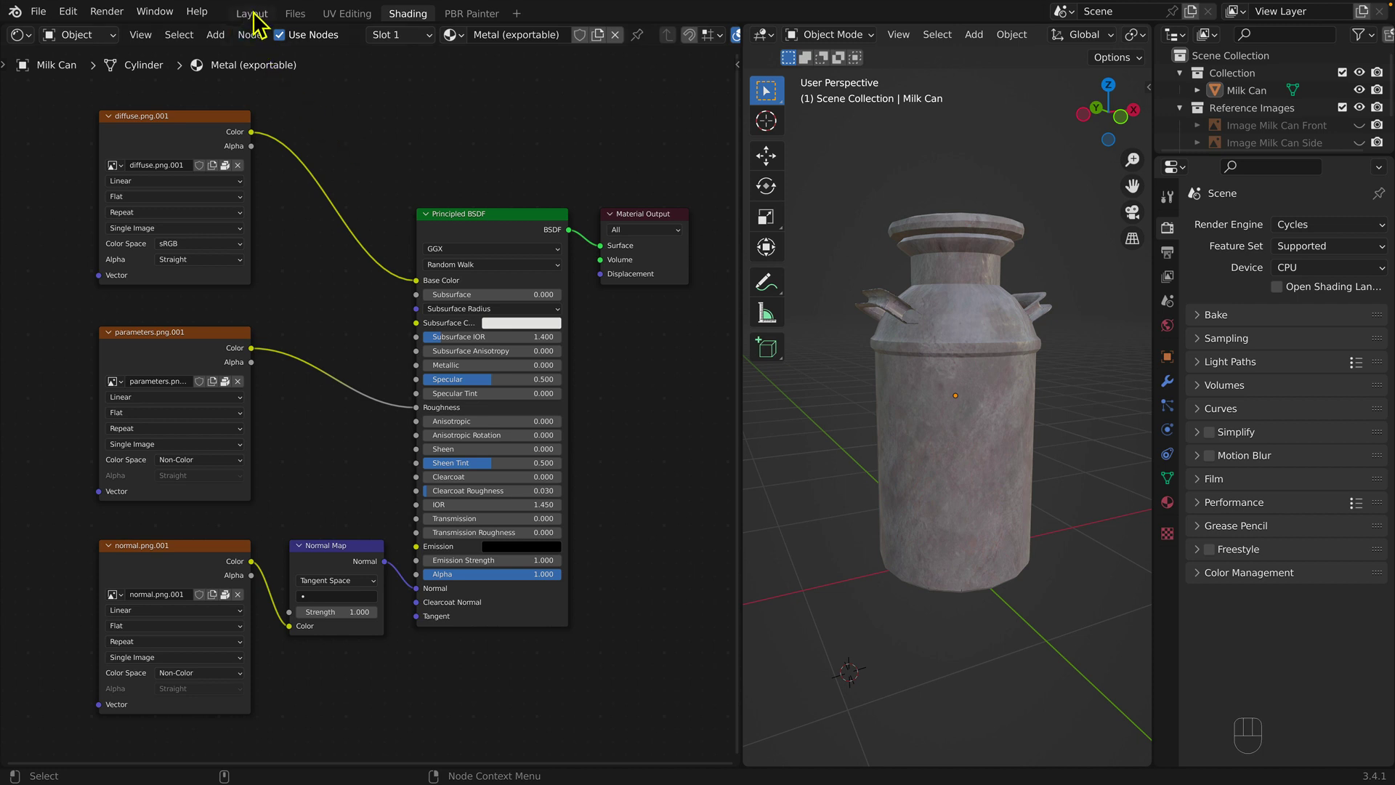
# Switch to the Layout workspace and rename the milk can object to 'Milk Can LOD0'.
pyautogui.click(263, 22)
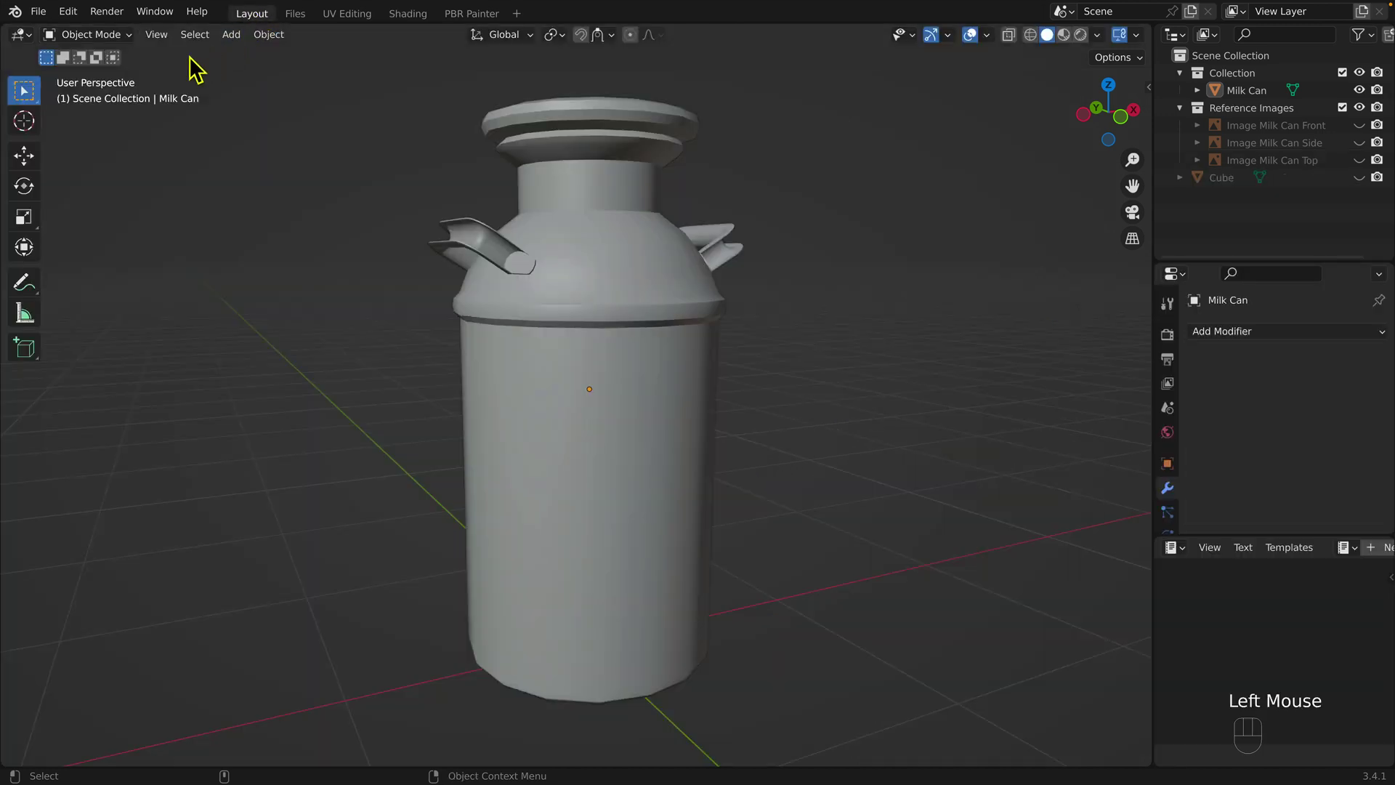
pyautogui.moveTo(119, 43); pyautogui.dragTo(138, 66)
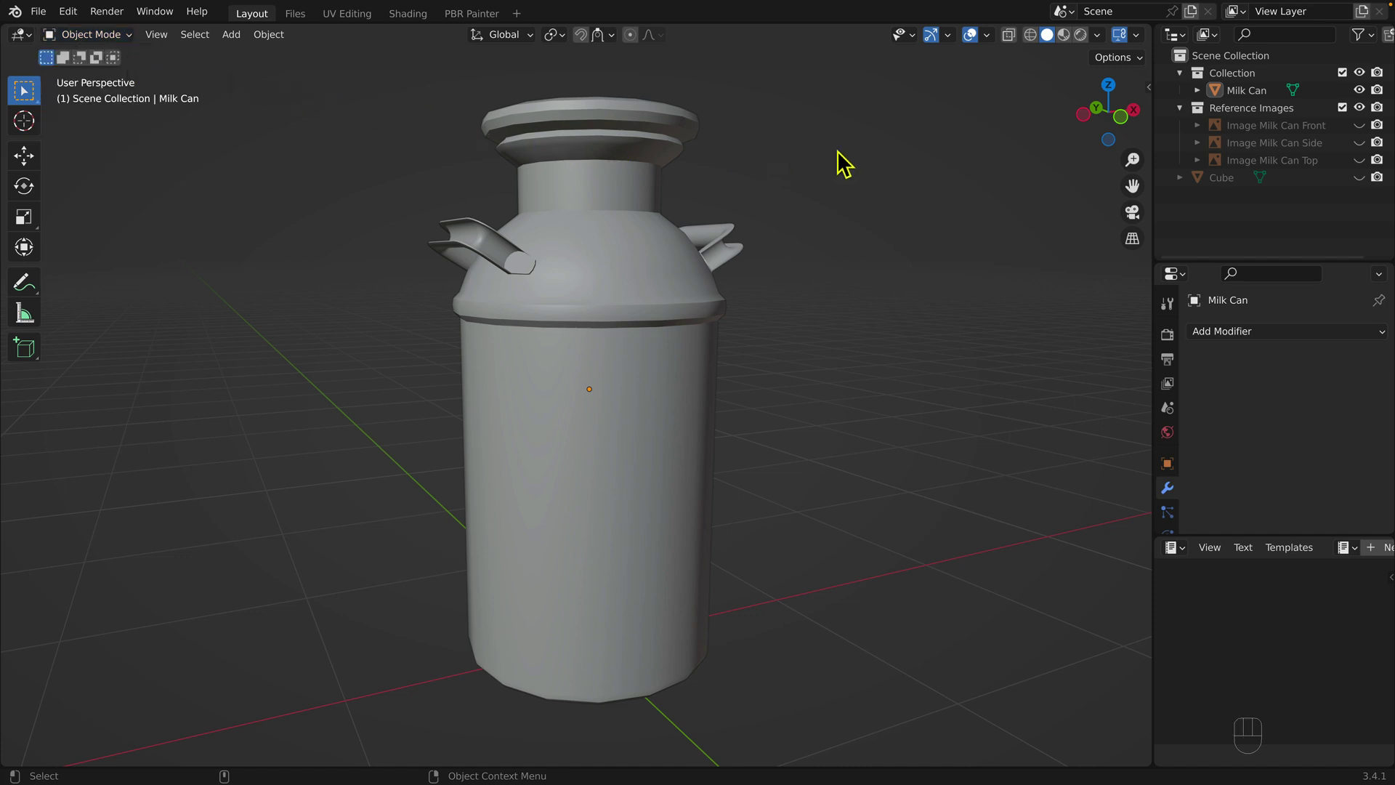
pyautogui.click(1252, 100)
pyautogui.click(1253, 101)
pyautogui.moveTo(1248, 82); pyautogui.dragTo(1272, 223)
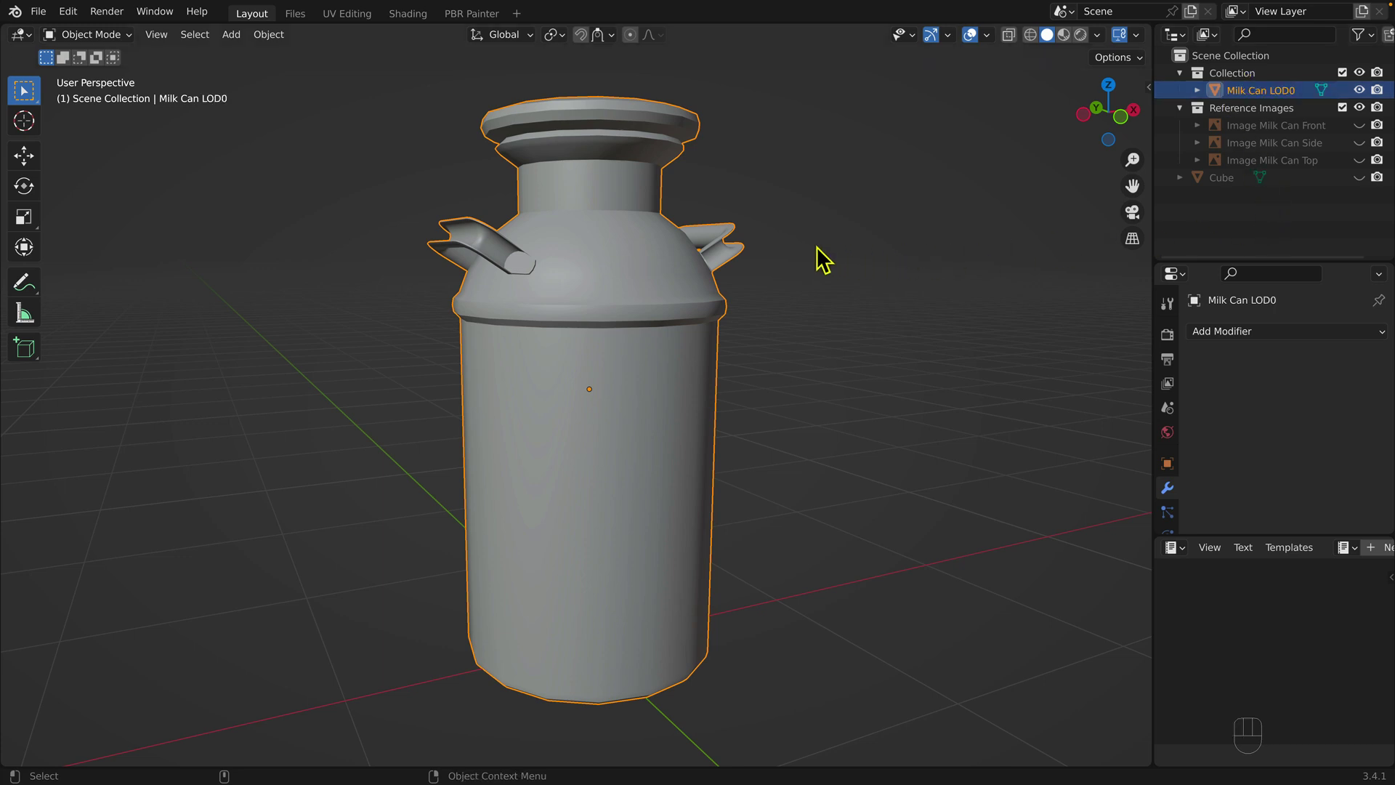
# Duplicate LOD0 in place and name the copy 'Milk Can LOD1'.
pyautogui.press('shift+d')
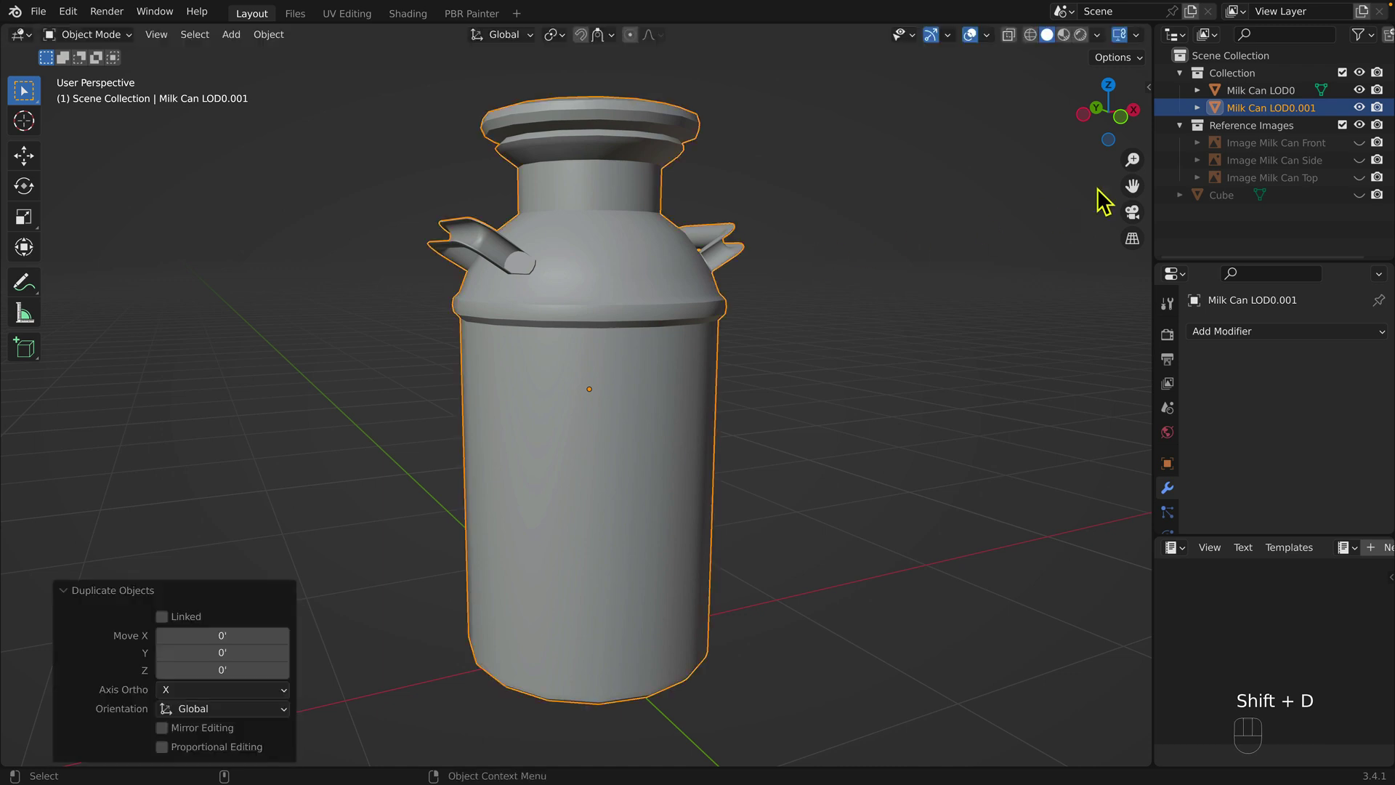
pyautogui.click(1267, 122)
pyautogui.moveTo(1266, 121); pyautogui.dragTo(1300, 245)
pyautogui.press('BackSpace')
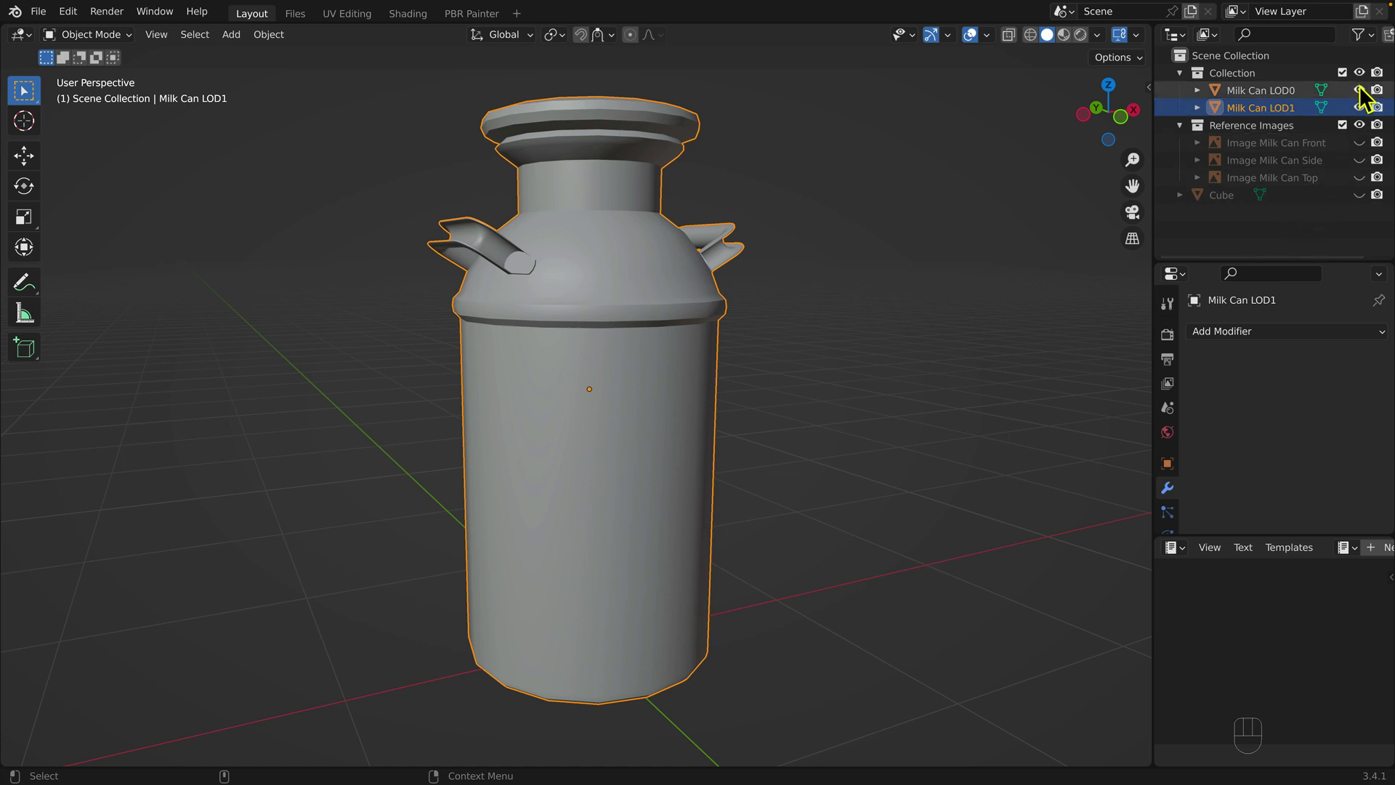
# Hide Milk Can LOD0 and enable the Statistics overlay, showing 2,570 triangles.
pyautogui.click(1368, 98)
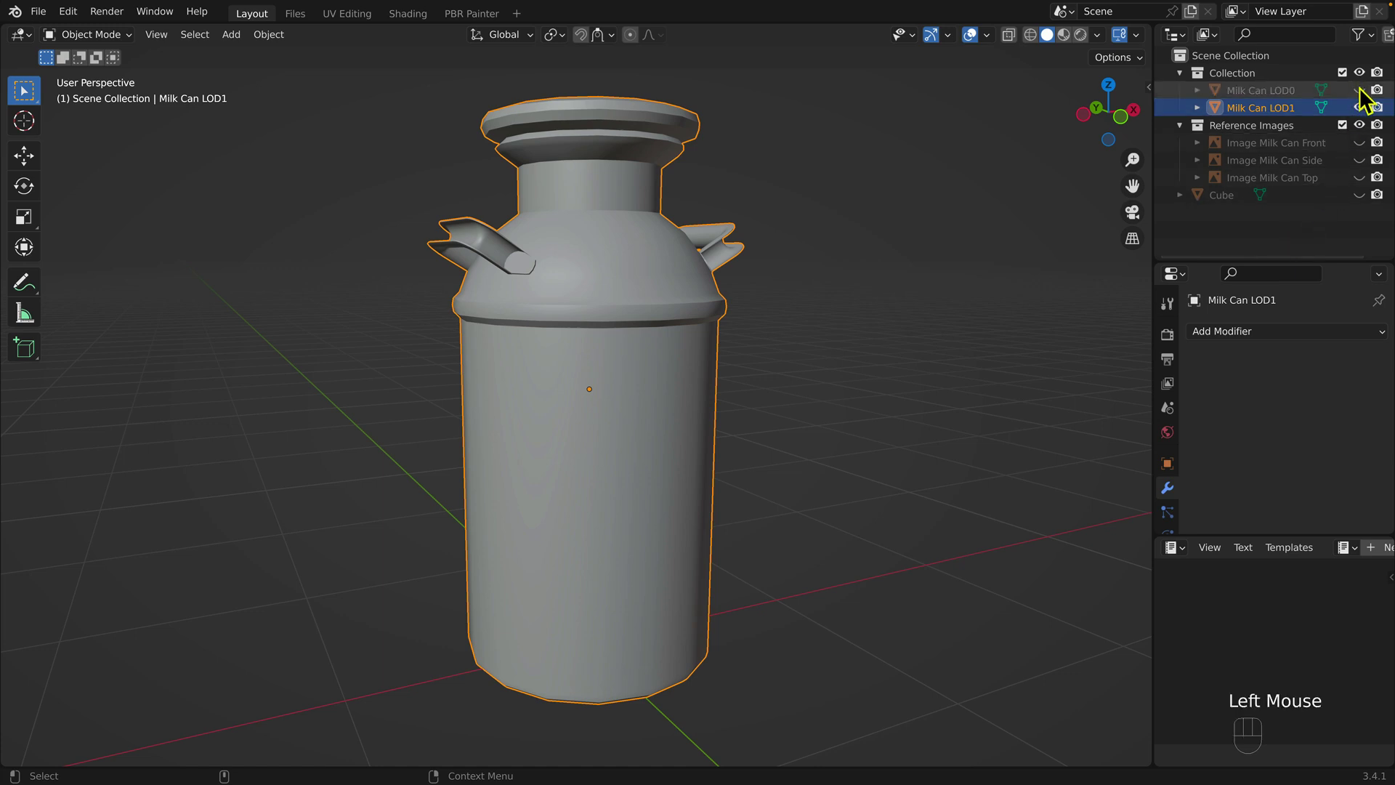
pyautogui.moveTo(997, 44); pyautogui.dragTo(833, 263)
pyautogui.click(823, 305)
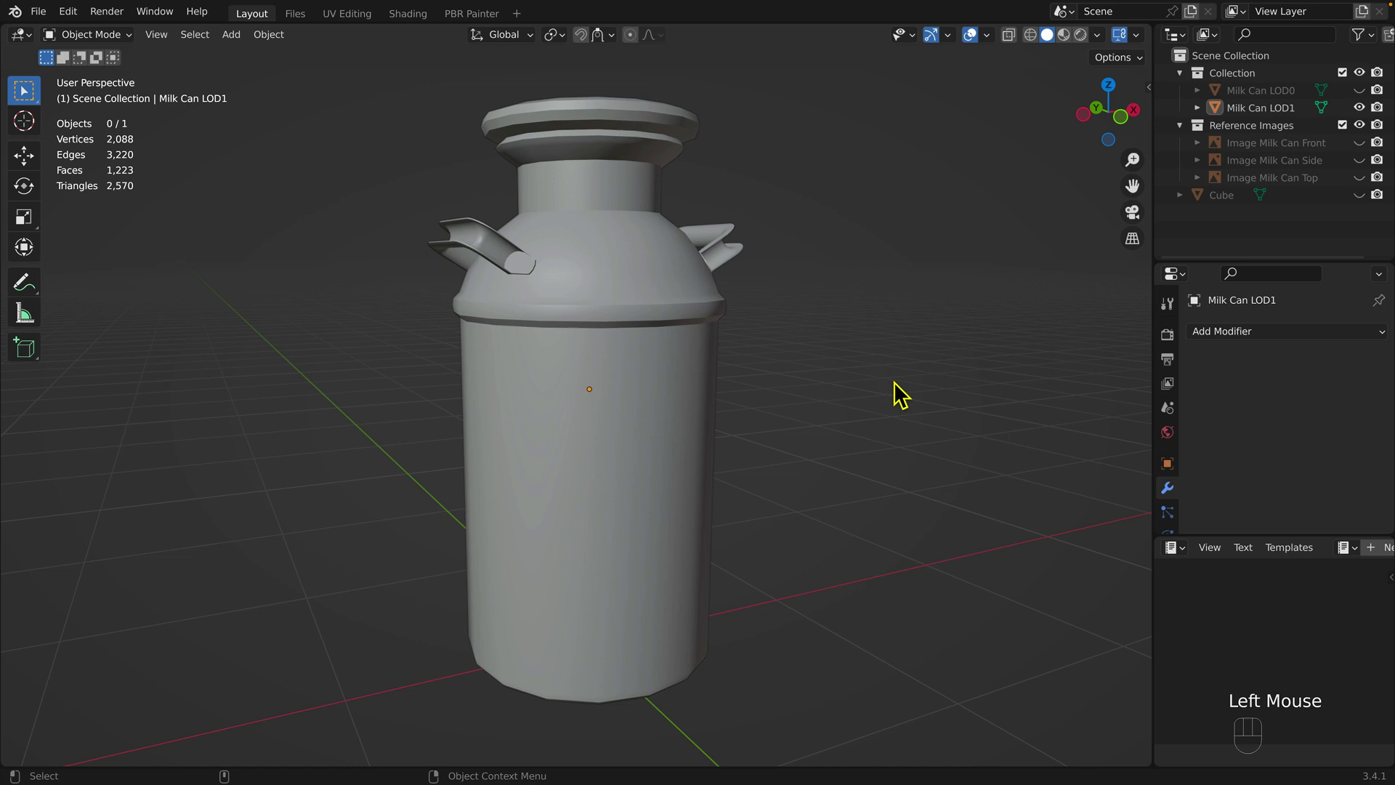
# Add a Planar Decimate modifier with a raised angle limit, reducing LOD1 to 1,496 triangles.
pyautogui.click(1178, 501)
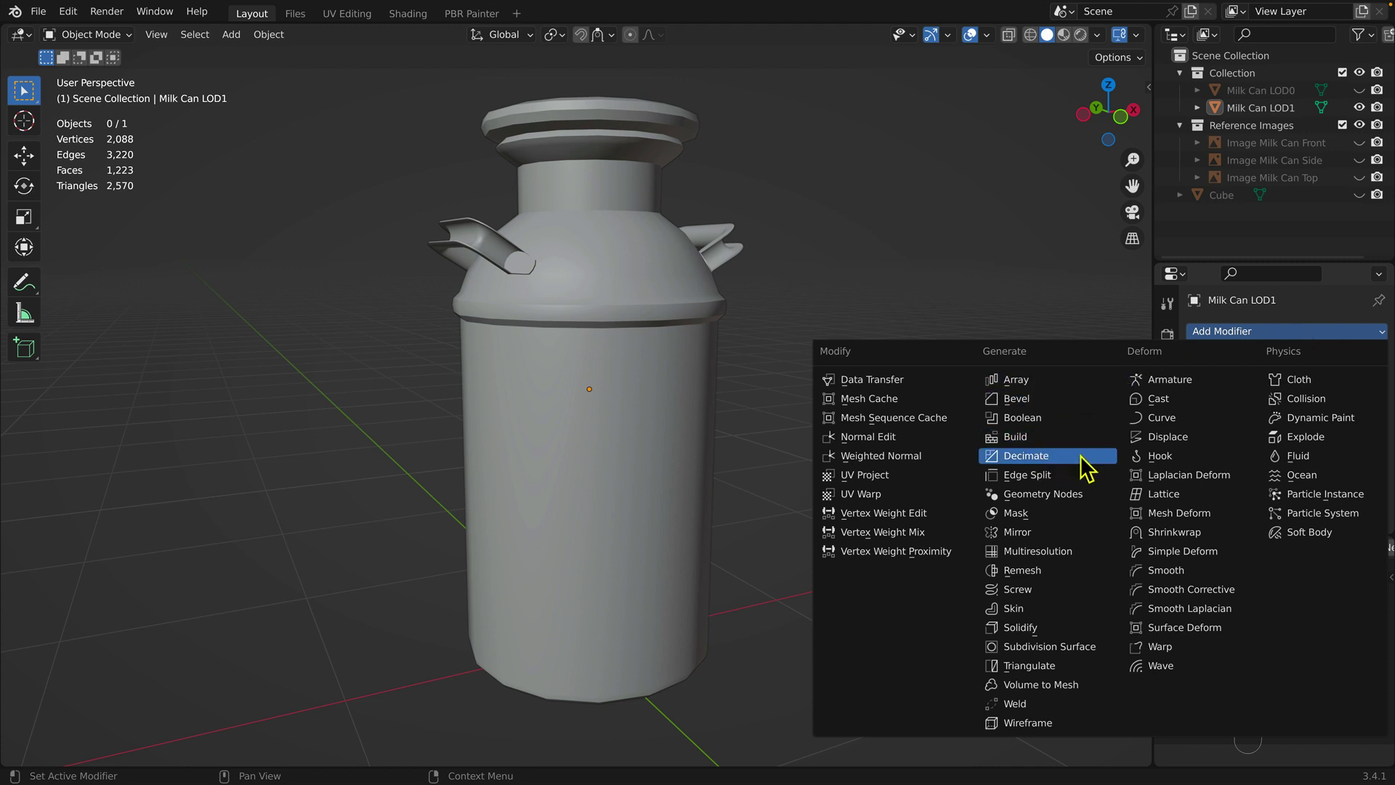
pyautogui.moveTo(1091, 465); pyautogui.dragTo(1363, 391)
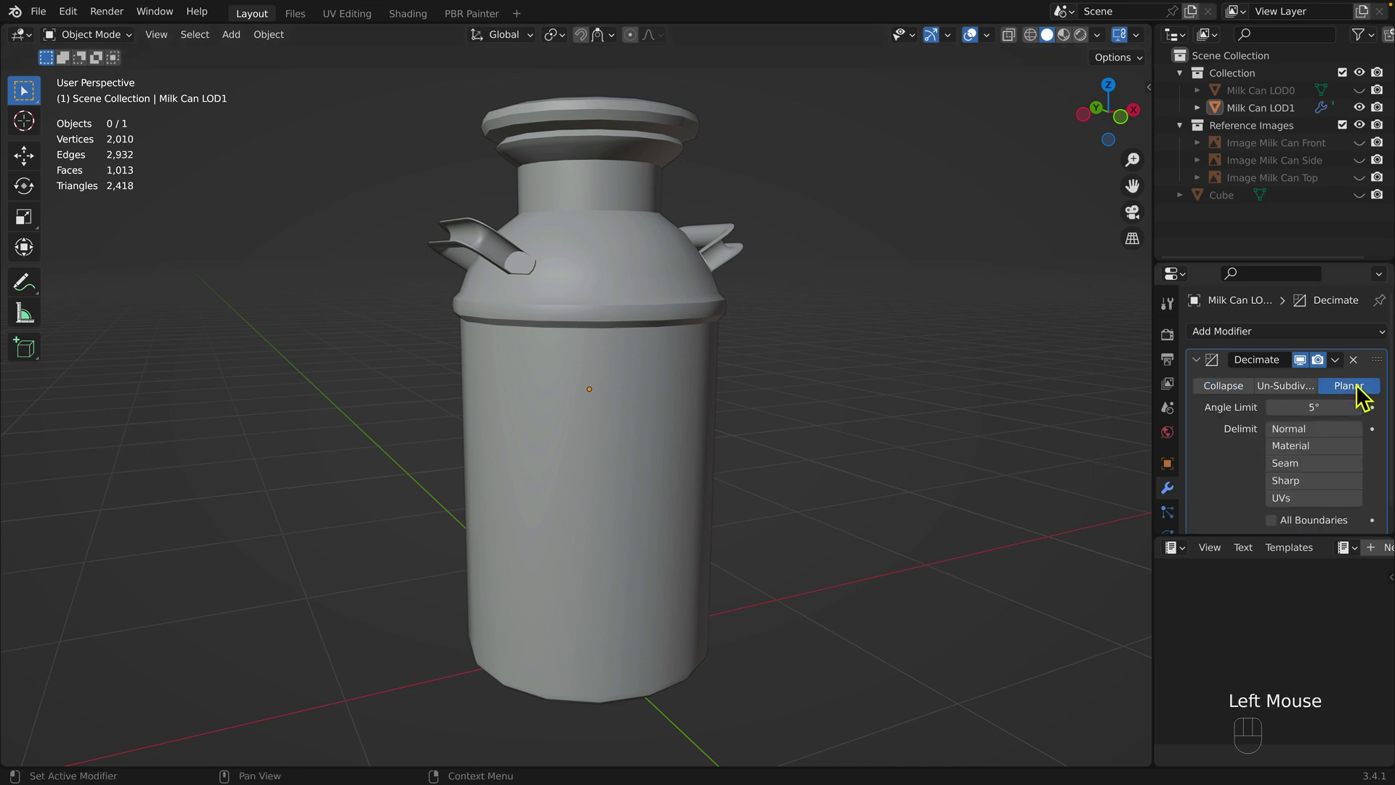
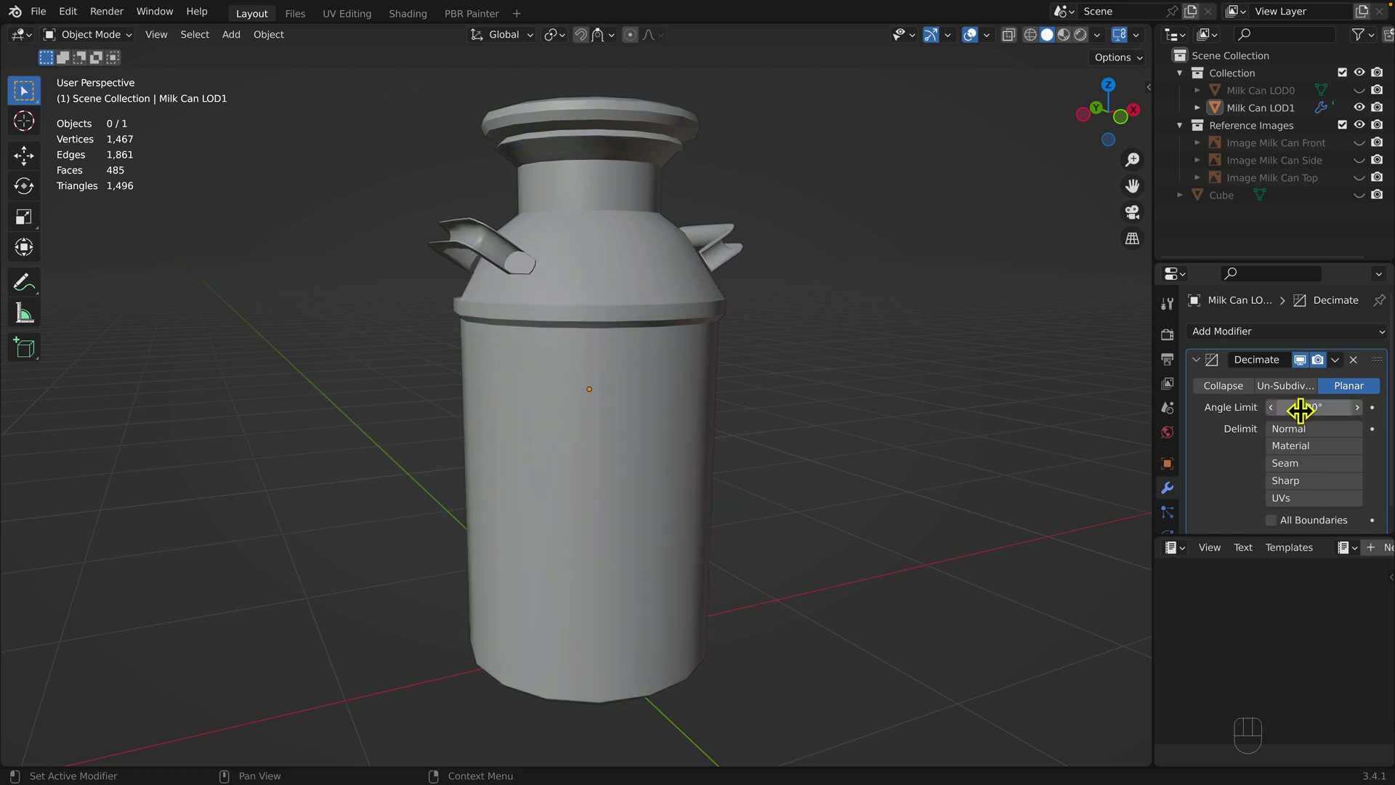
pyautogui.moveTo(1346, 370); pyautogui.dragTo(1292, 390)
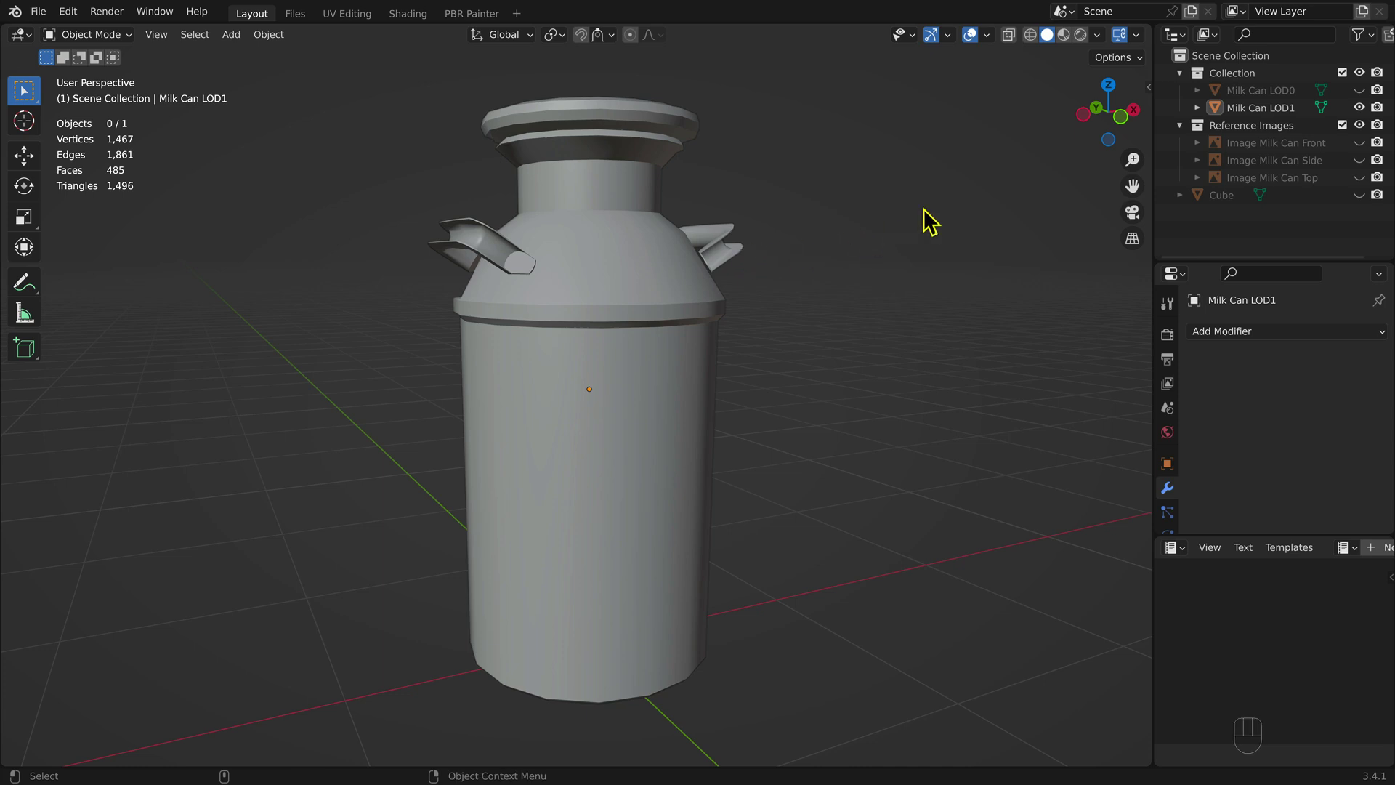
# Duplicate LOD1 as 'Milk Can LOD2' and hide Milk Can LOD1.
pyautogui.click(1271, 120)
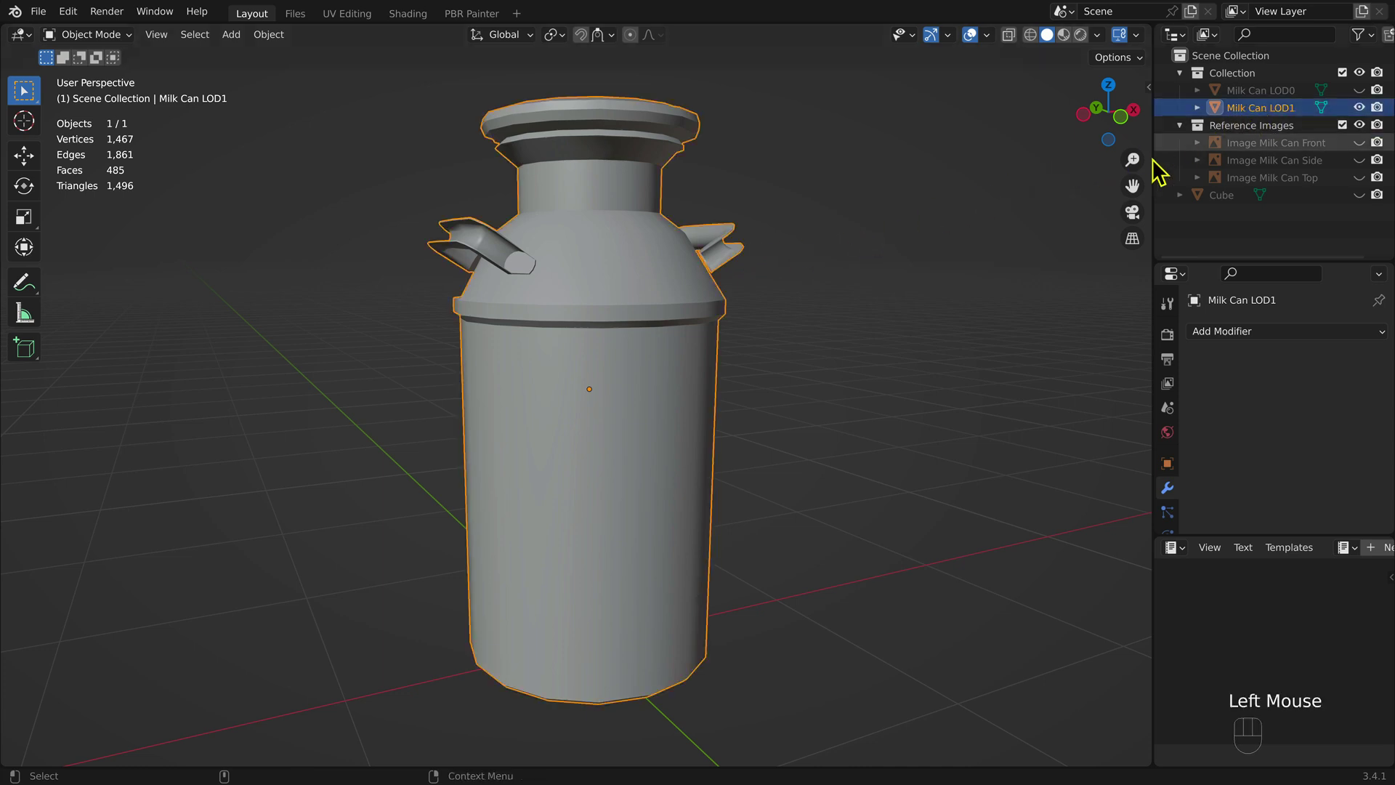
pyautogui.press('shift+d')
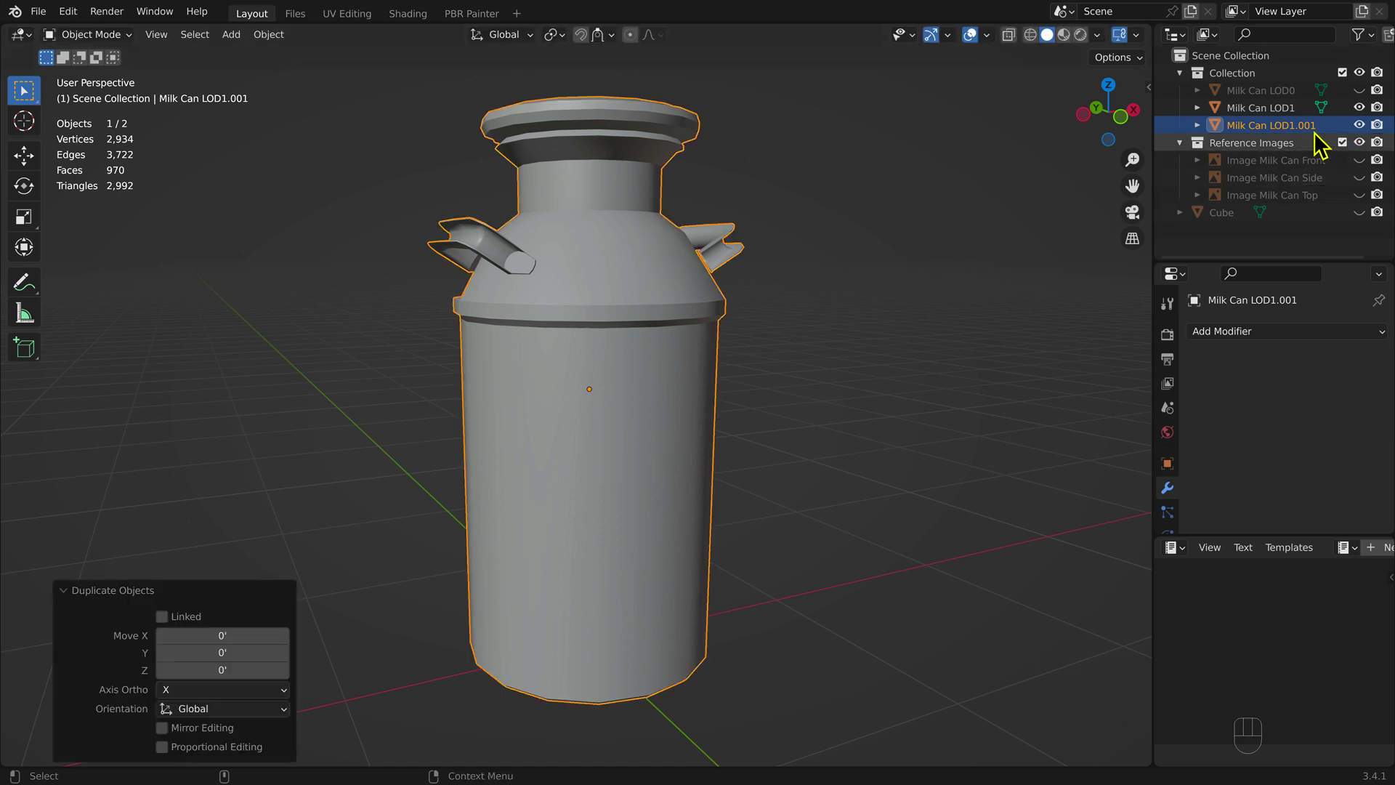
pyautogui.doubleClick(1329, 132)
pyautogui.click(1322, 131)
pyautogui.moveTo(1315, 114); pyautogui.dragTo(1318, 236)
pyautogui.press('BackSpace')
pyautogui.press('BackSpace')
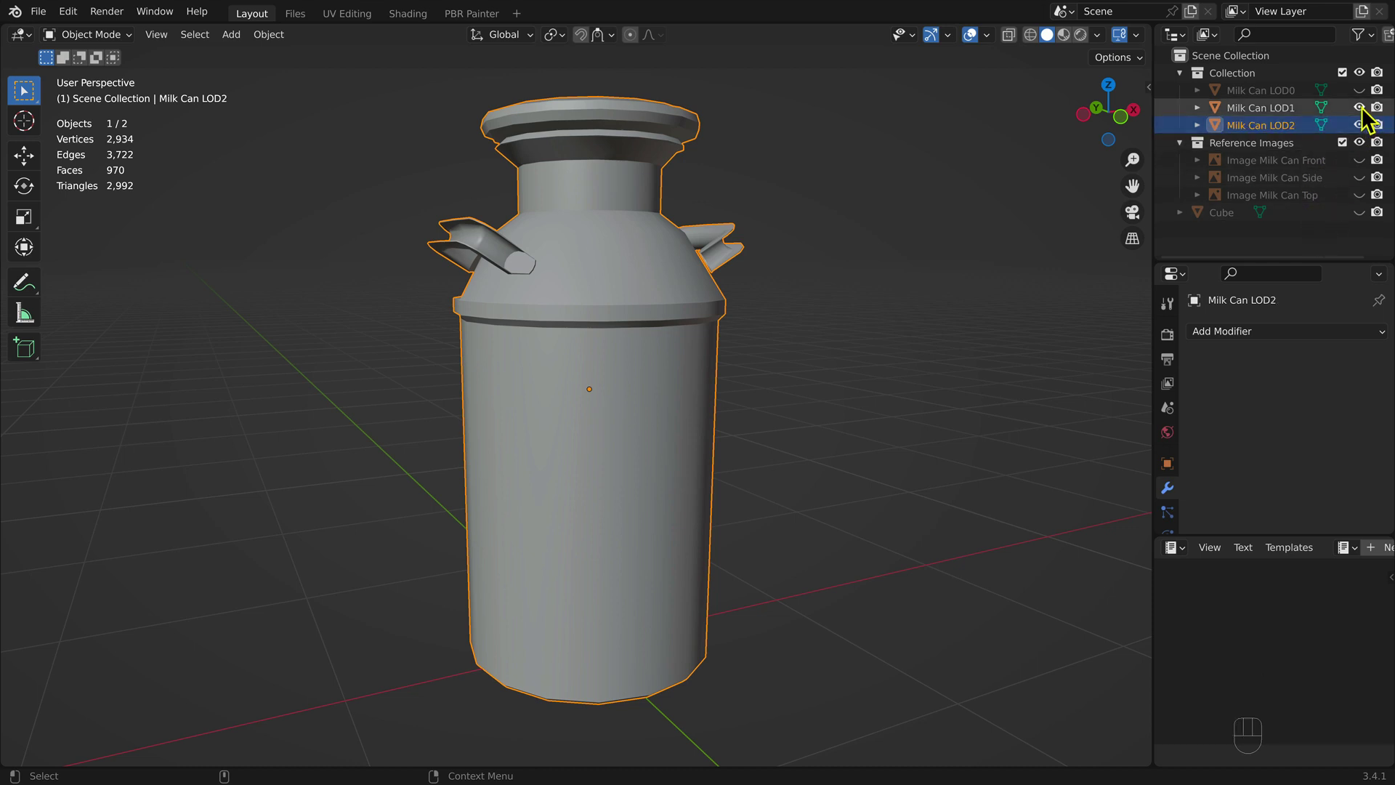
pyautogui.click(1370, 115)
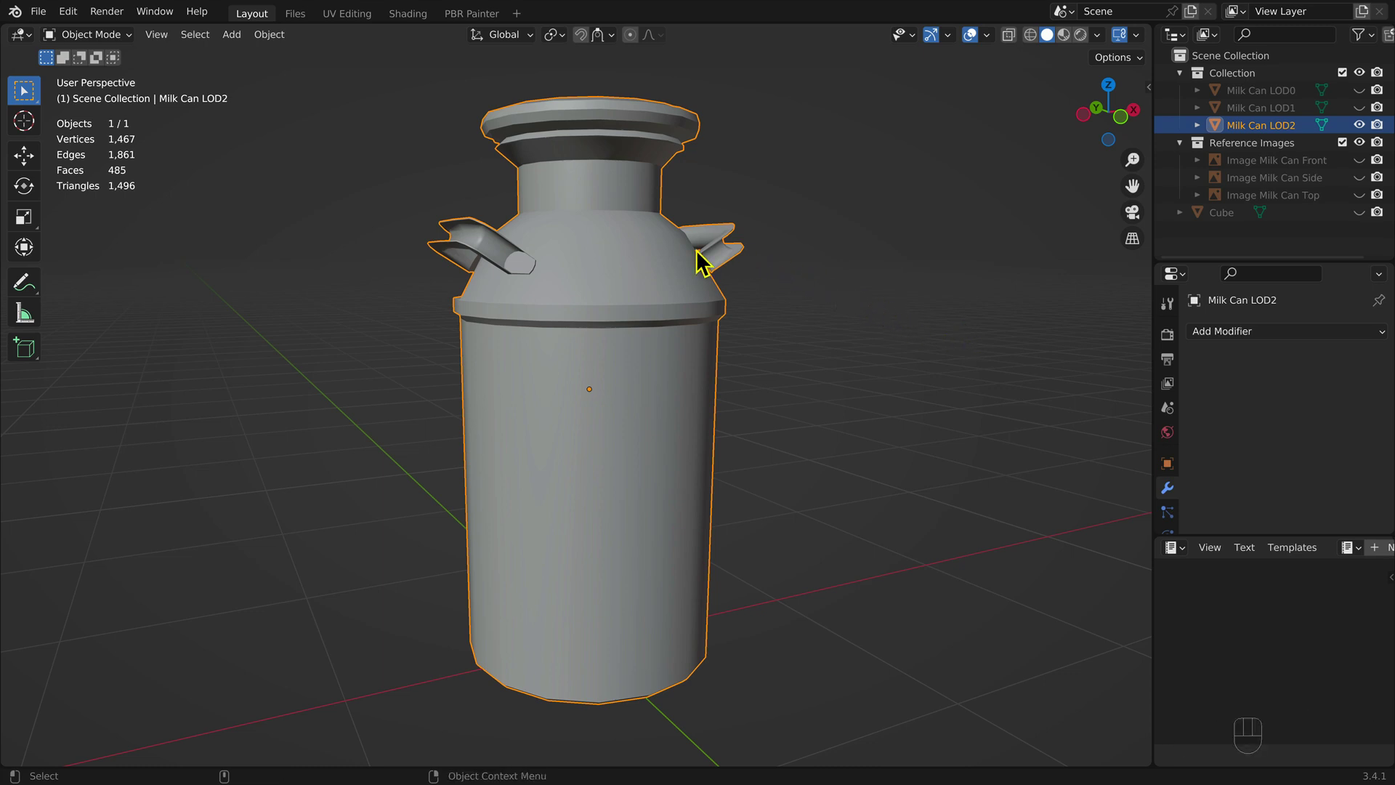
# Enter Edit Mode on Milk Can LOD2 with X-ray shading enabled.
pyautogui.moveTo(131, 43); pyautogui.dragTo(140, 85)
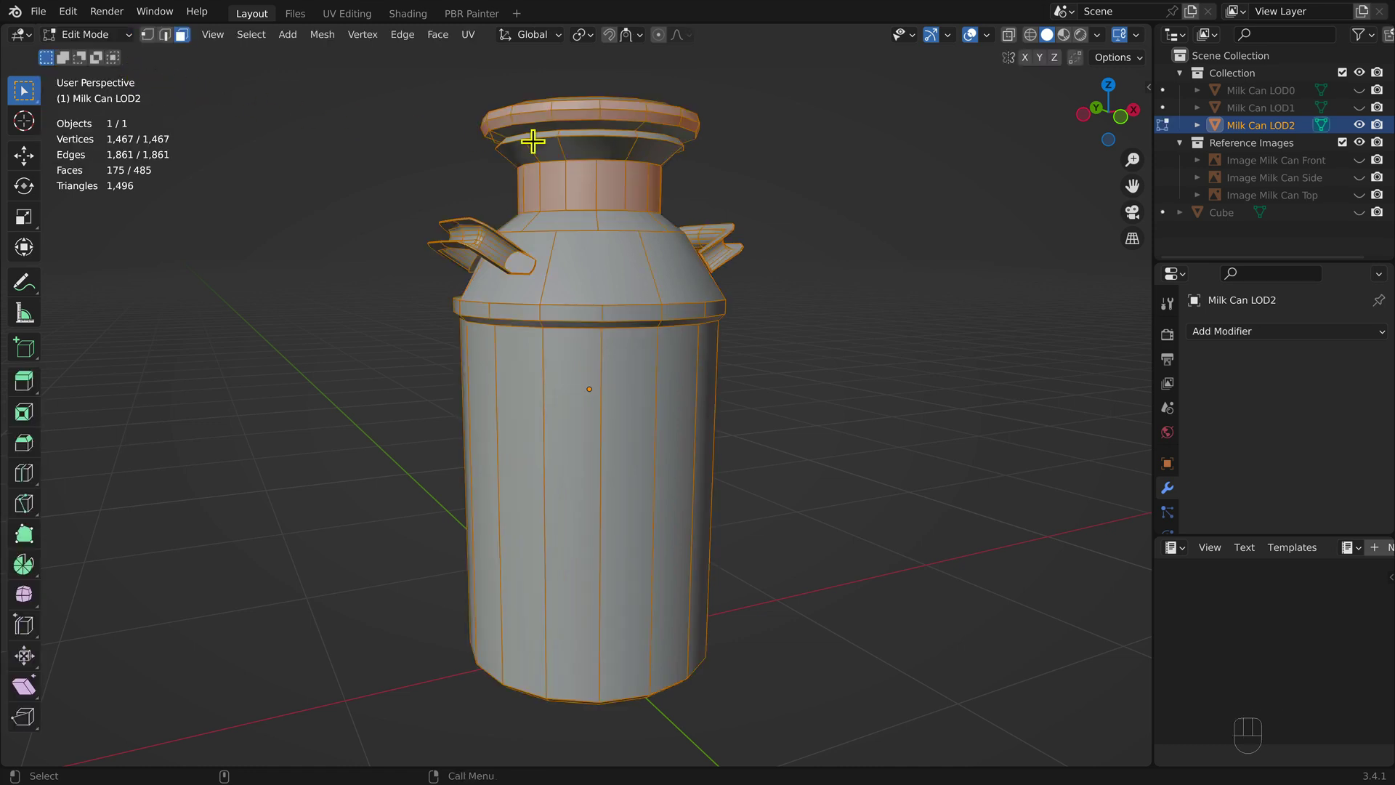
pyautogui.click(1020, 47)
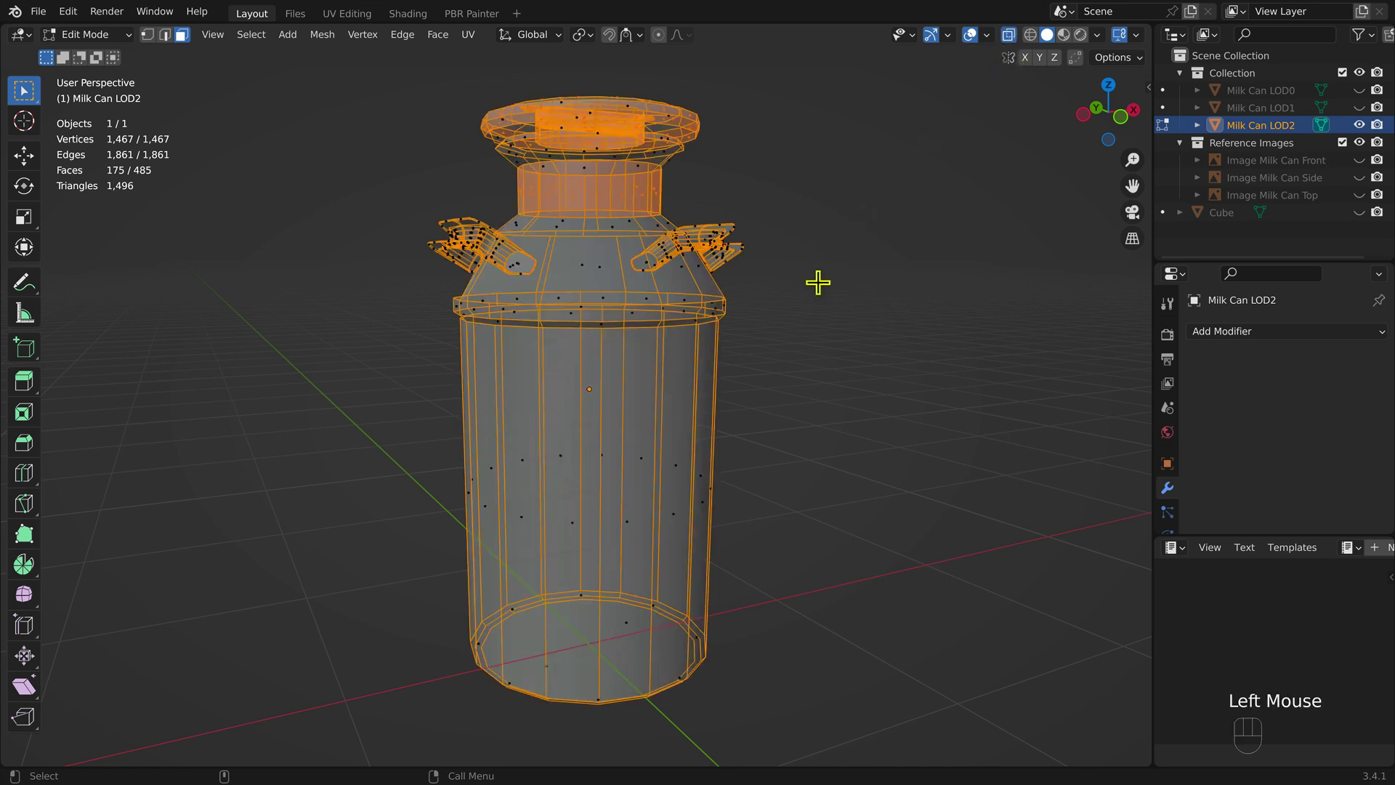
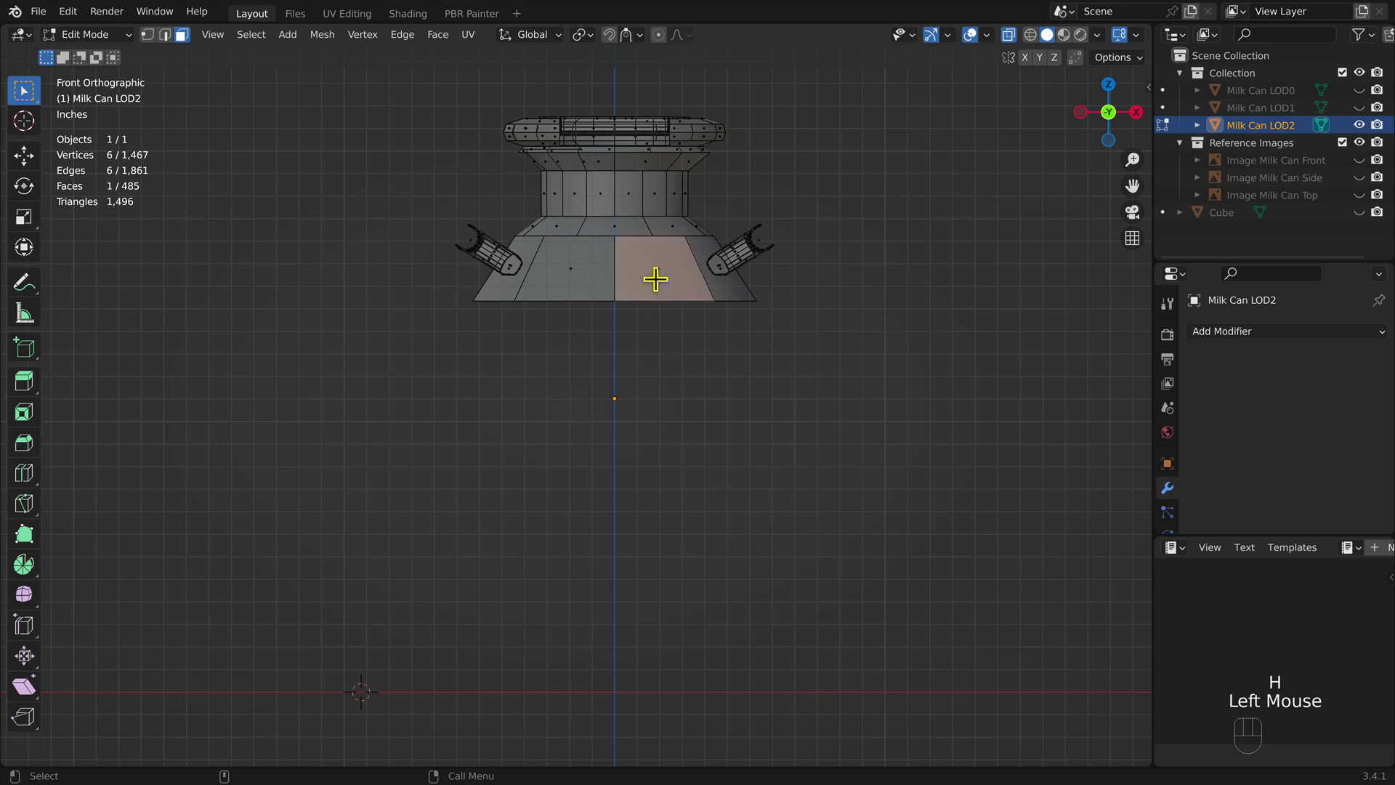
# Hide the can's linked shoulder piece and the box-selected neck section.
pyautogui.press('l')
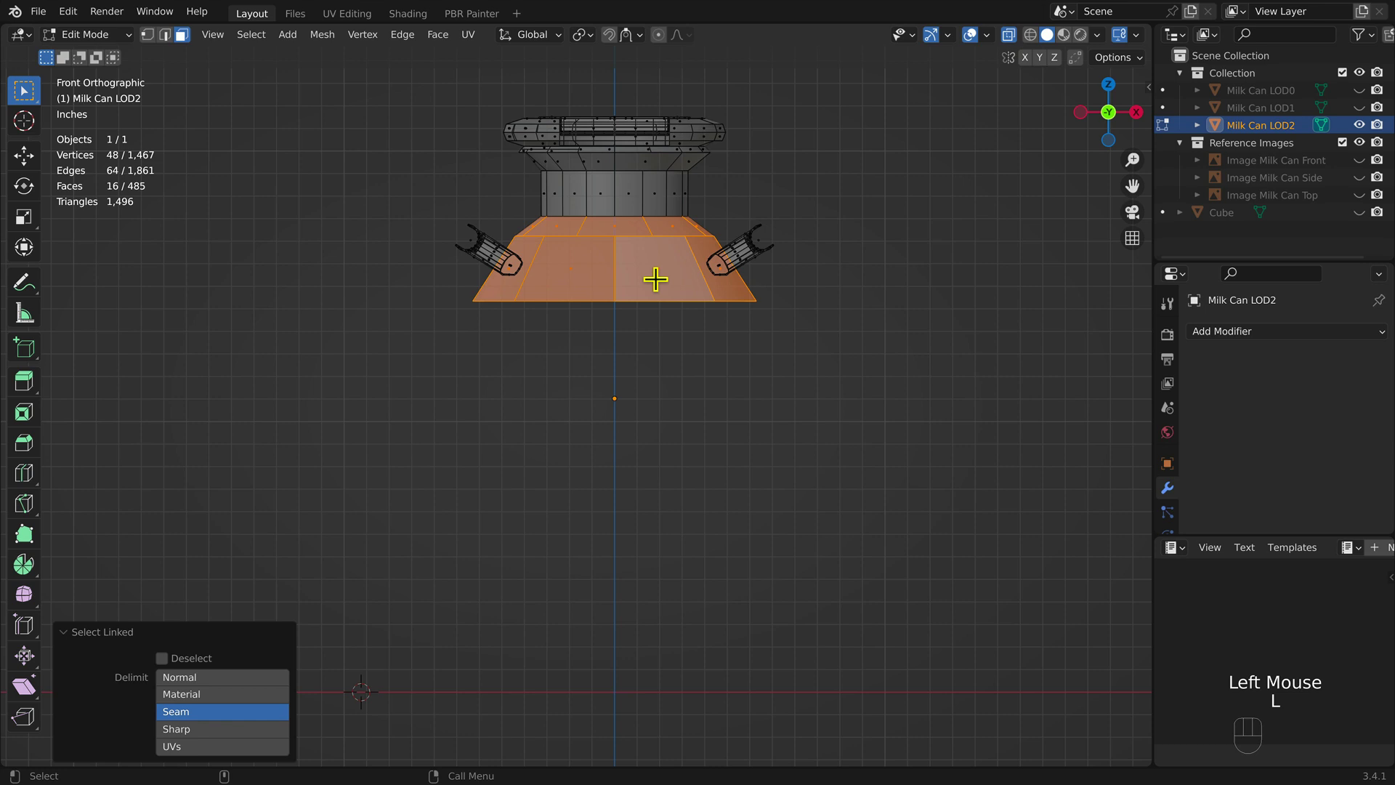
pyautogui.press('h')
pyautogui.scroll(3)
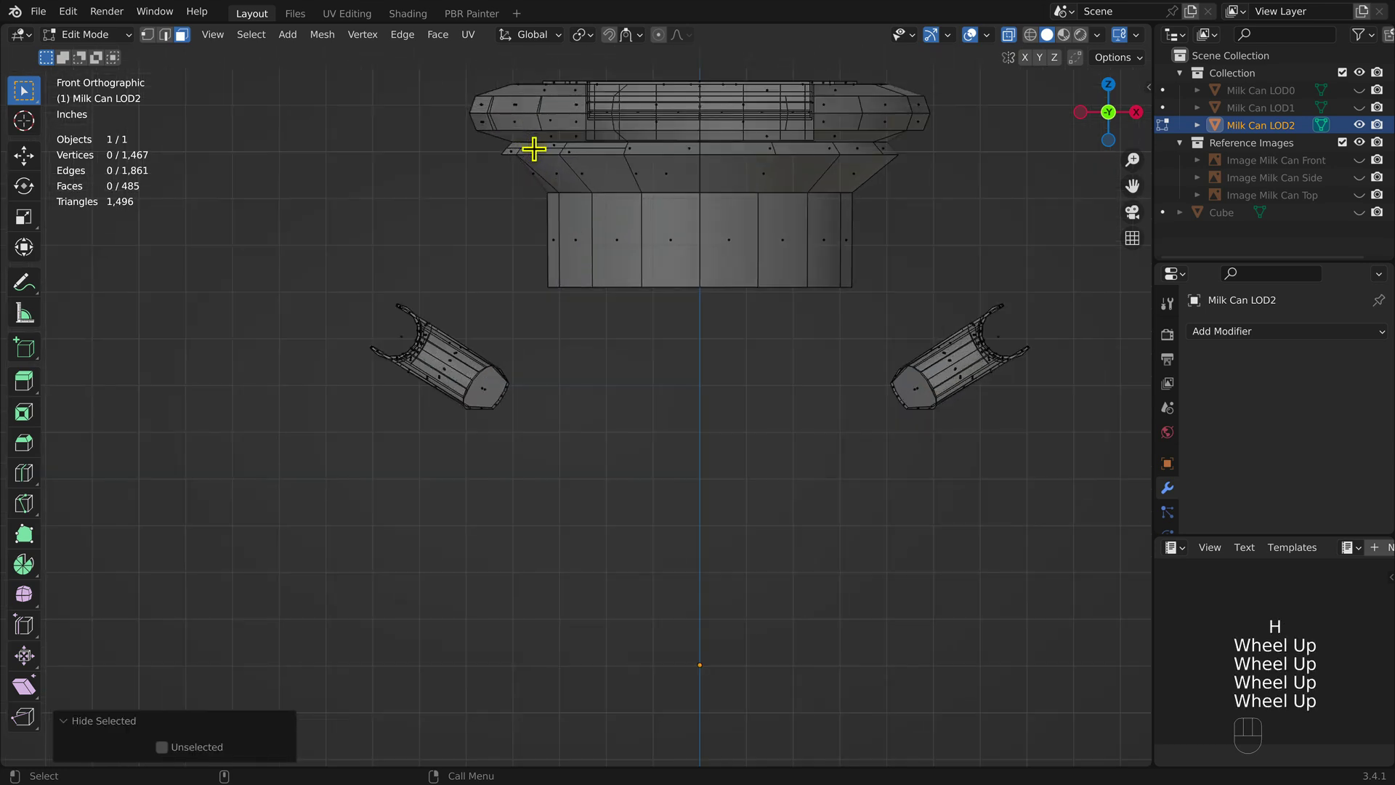
pyautogui.moveTo(433, 111); pyautogui.dragTo(1048, 324)
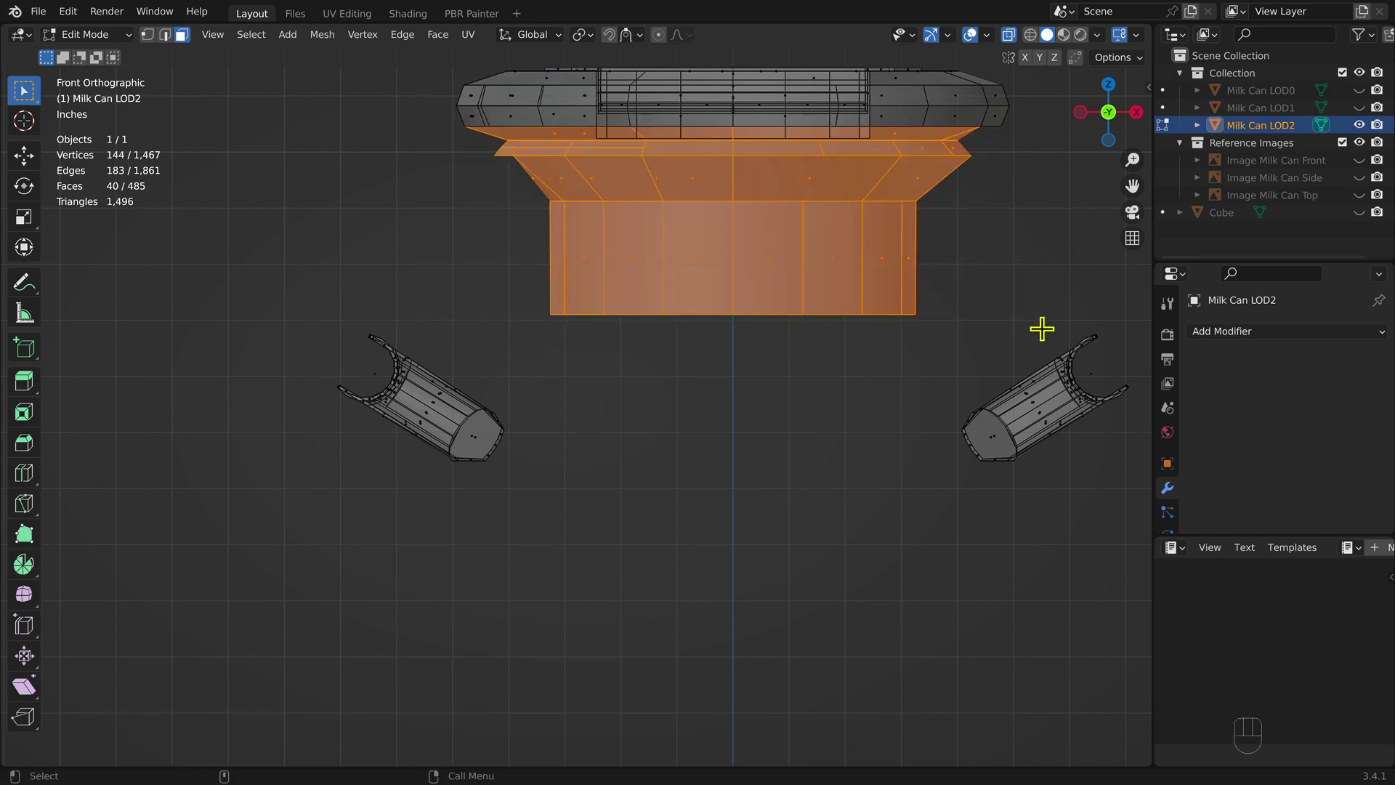
pyautogui.press('h')
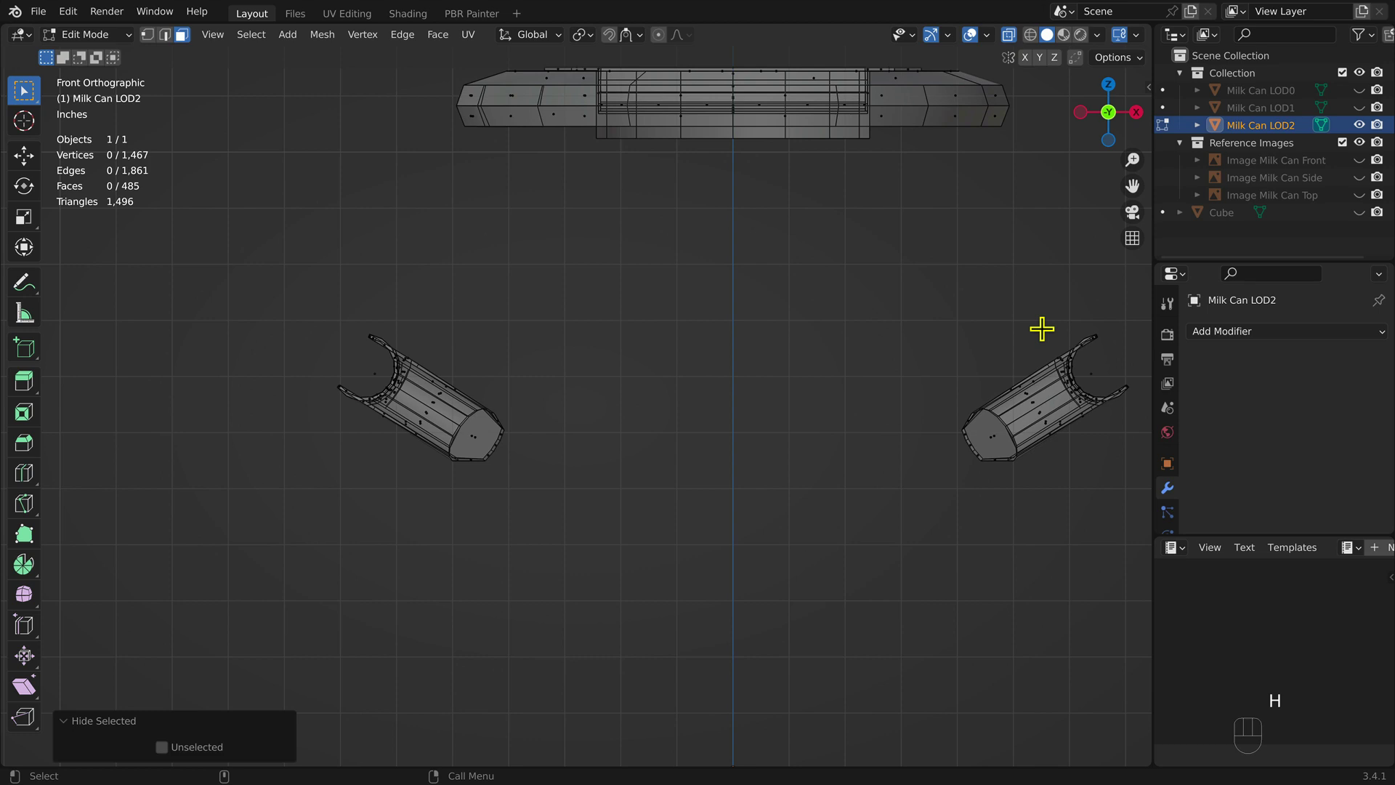
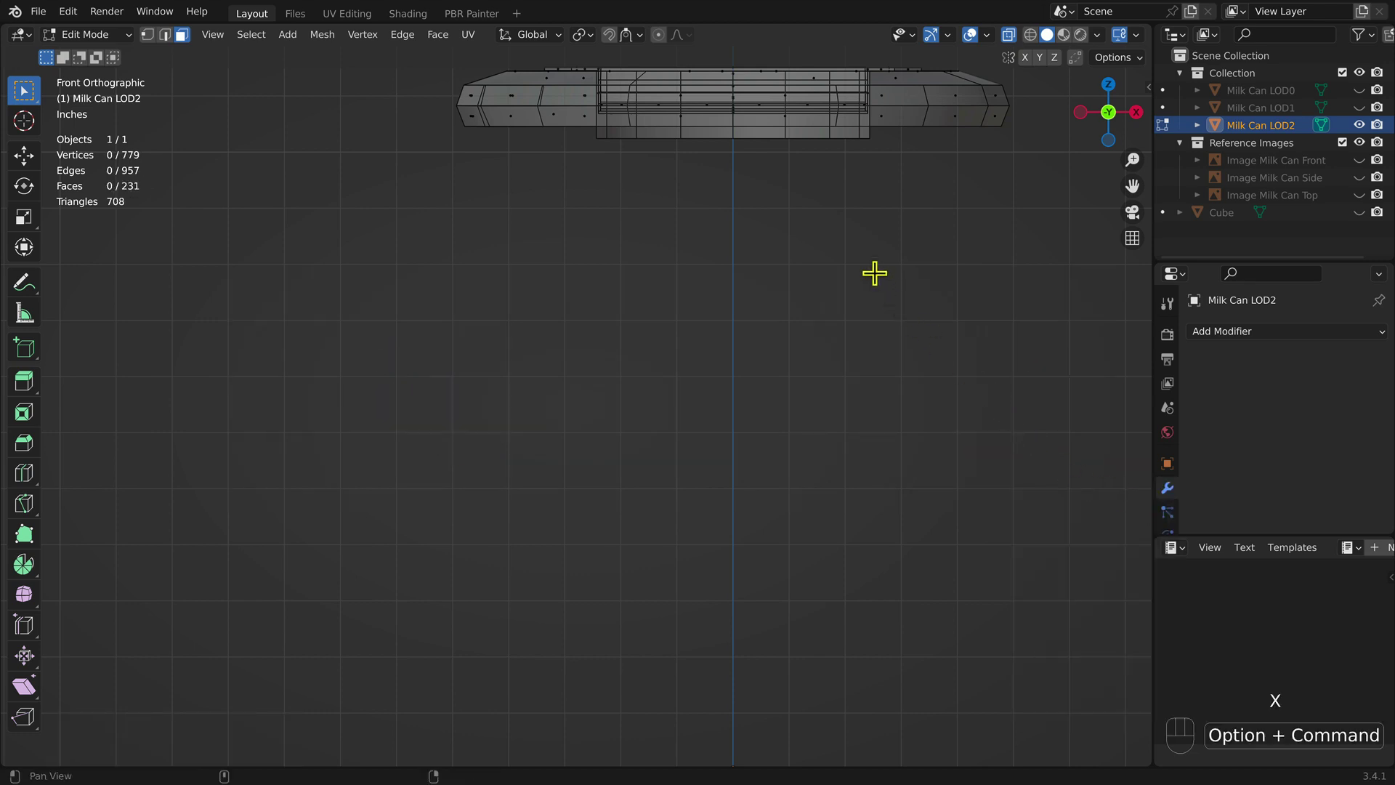
# From top view, hide the lower half of the lid rings and the end face.
pyautogui.moveTo(869, 257); pyautogui.dragTo(814, 481)
pyautogui.press('KP_7')
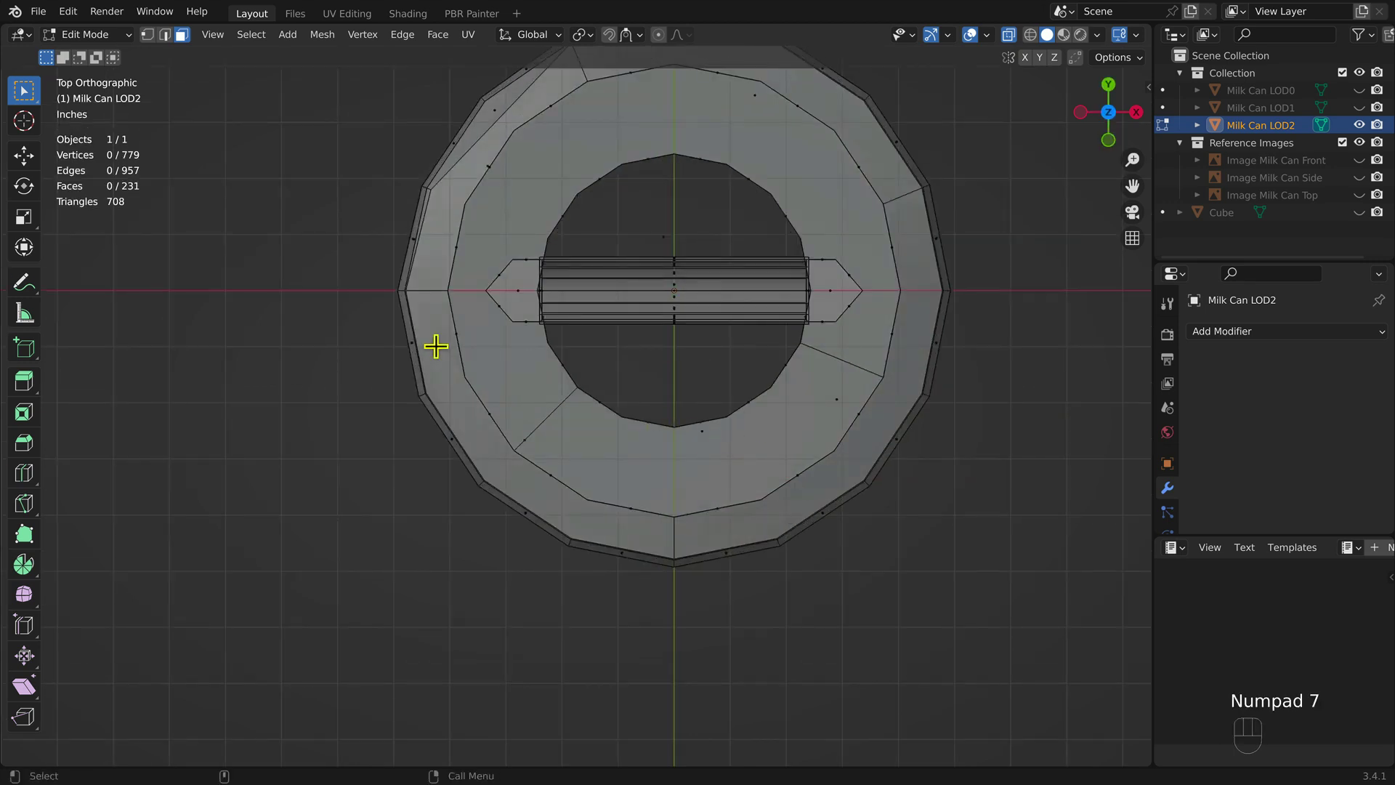
pyautogui.click(255, 320)
pyautogui.moveTo(1037, 638); pyautogui.dragTo(365, 321)
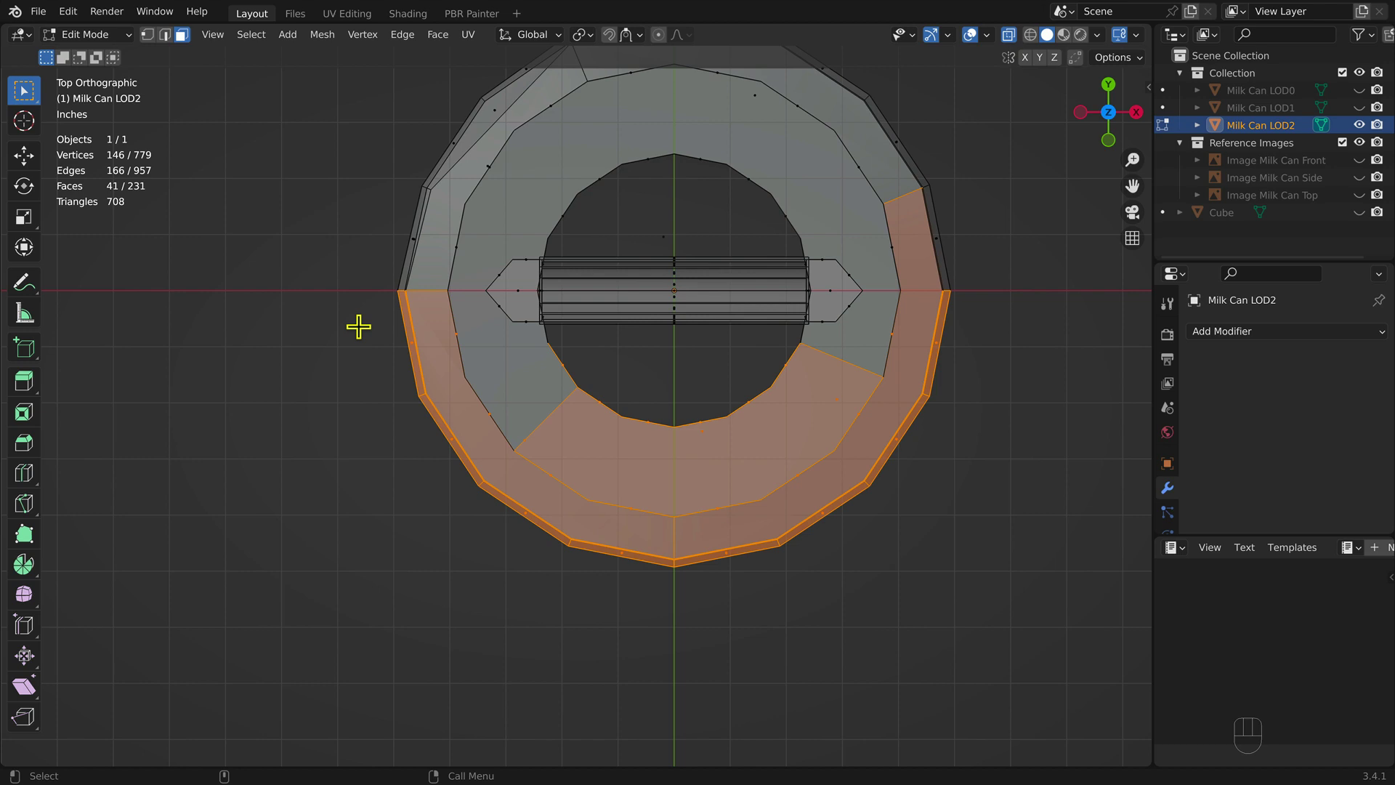
pyautogui.press('h')
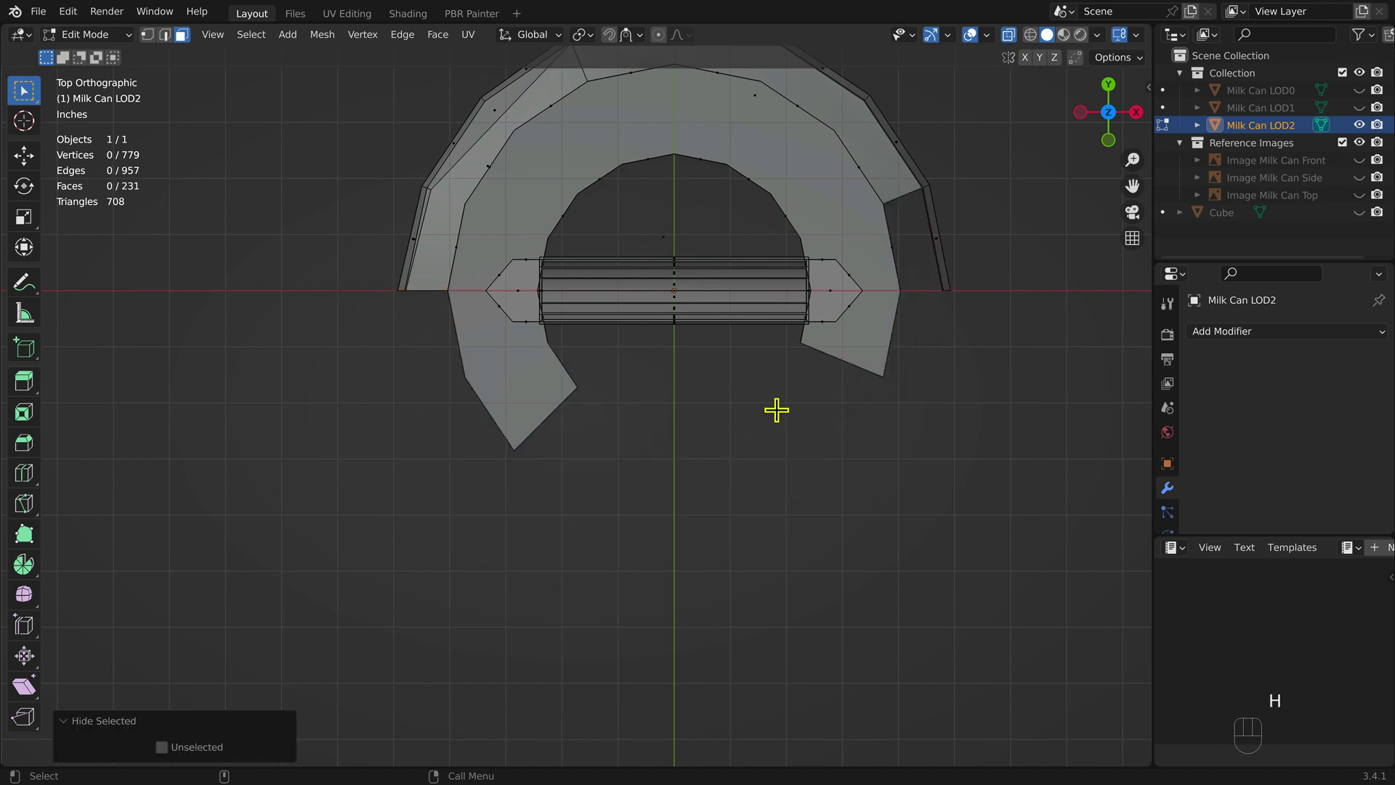
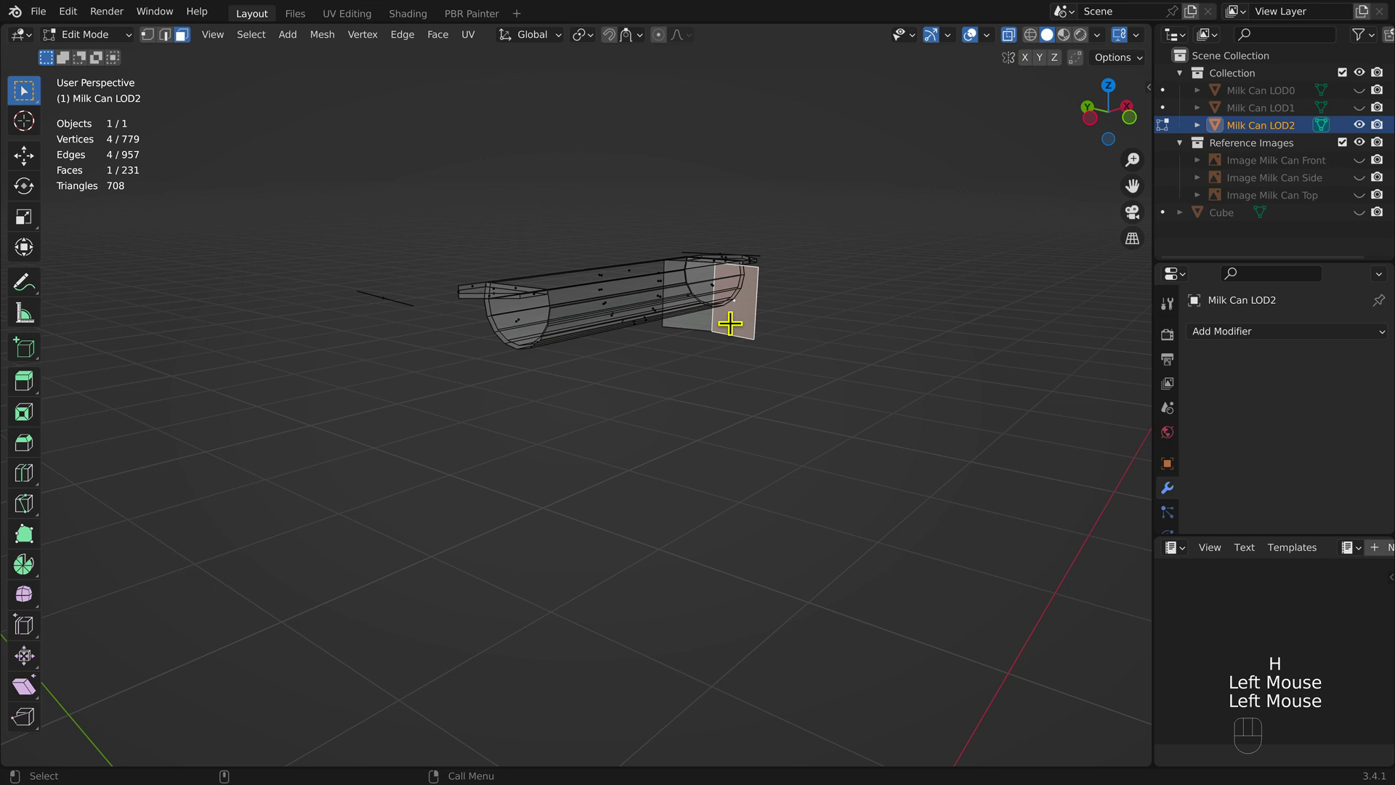
pyautogui.press('h')
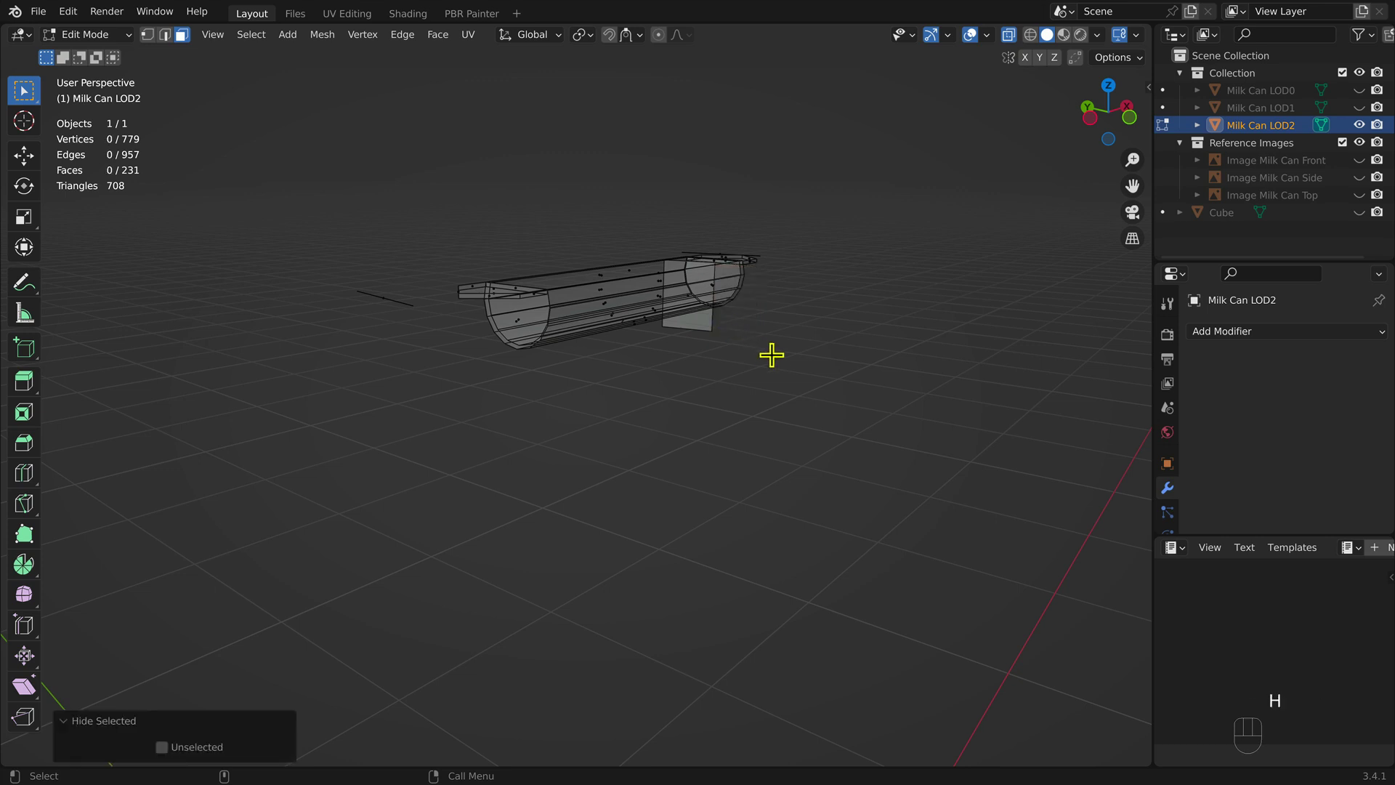
pyautogui.click(704, 320)
pyautogui.press('h')
pyautogui.moveTo(771, 352); pyautogui.dragTo(645, 442)
pyautogui.press('KP_7')
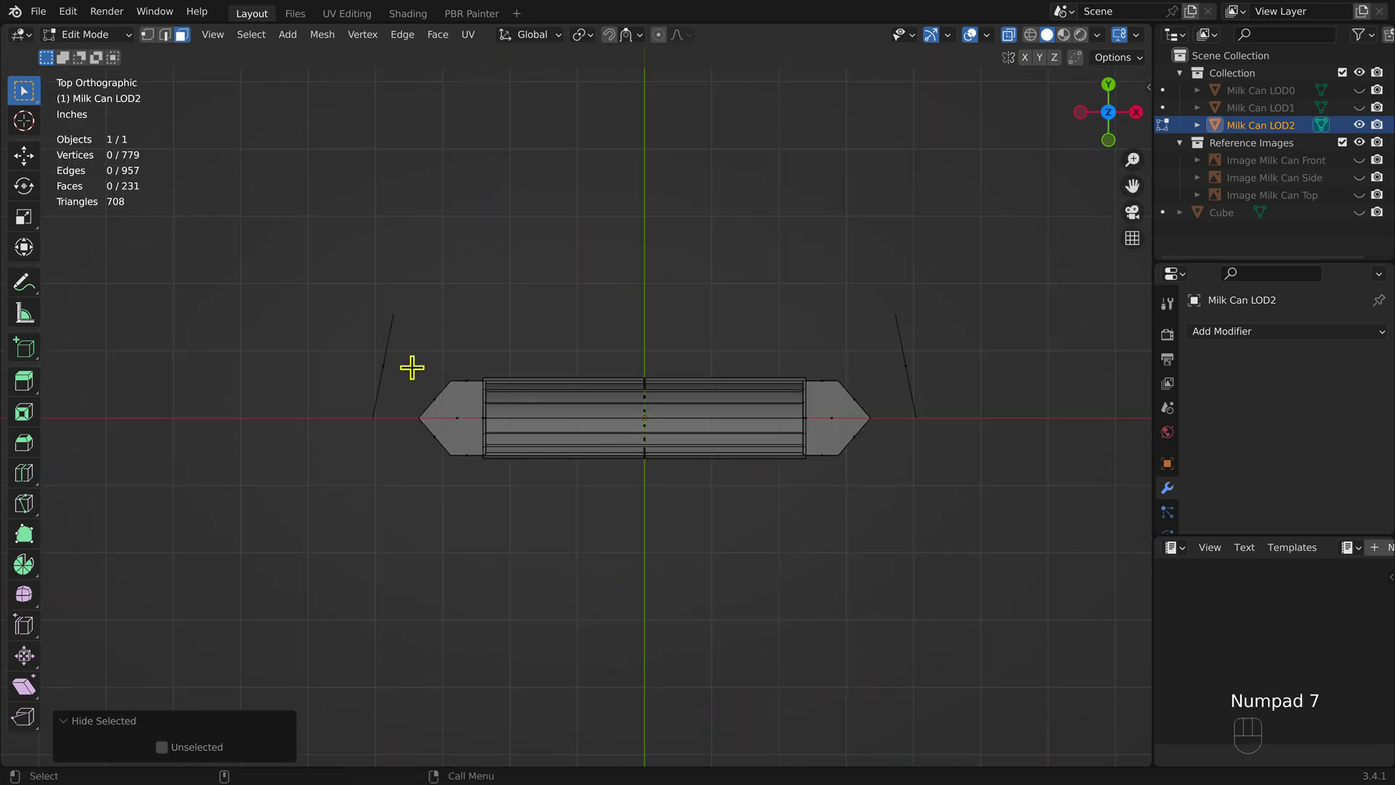
# Delete the unwanted inner lid geometry, leaving 623 vertices and 191 faces.
pyautogui.moveTo(418, 364); pyautogui.dragTo(884, 465)
pyautogui.press('x')
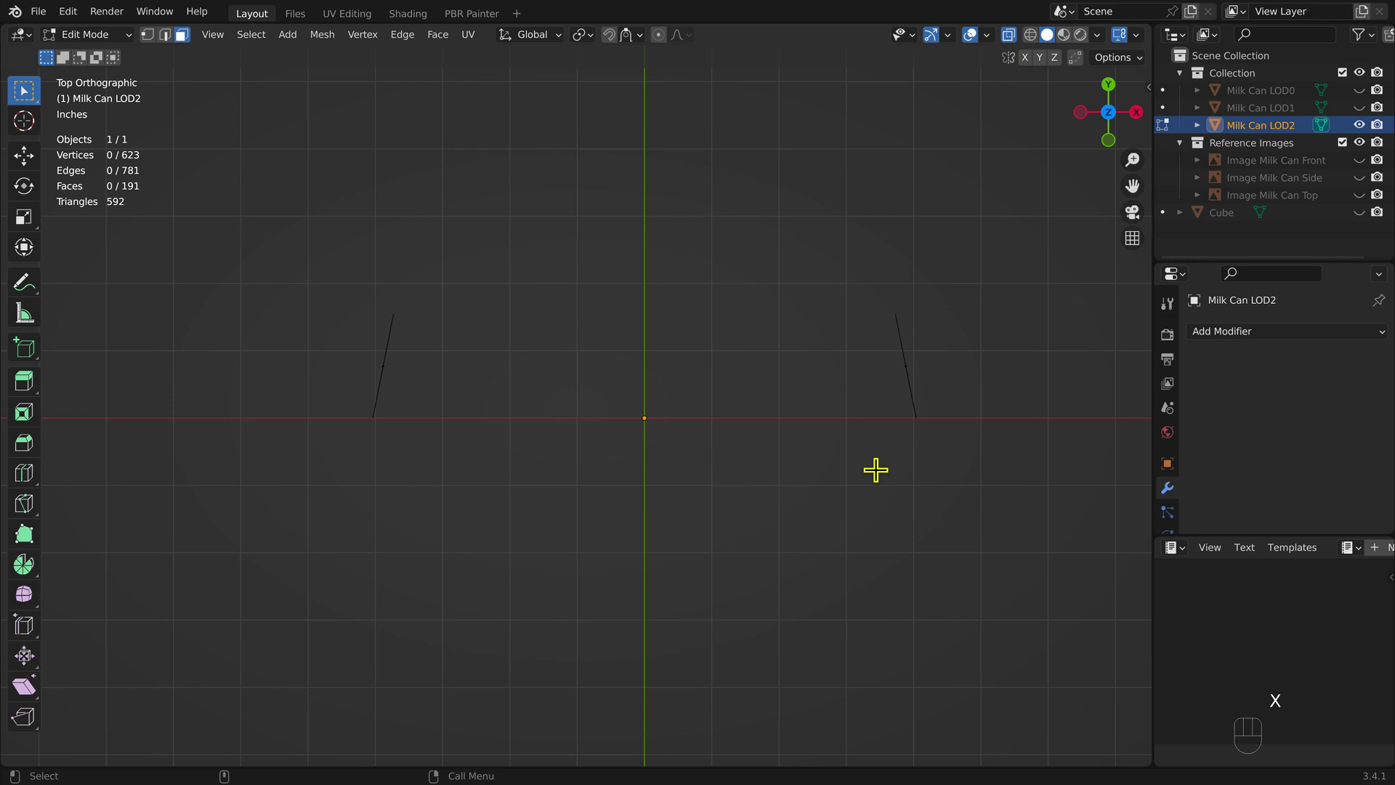
# Reveal all hidden geometry and delete the leftover bottom cap, leaving 575 vertices.
pyautogui.press('alt+h')
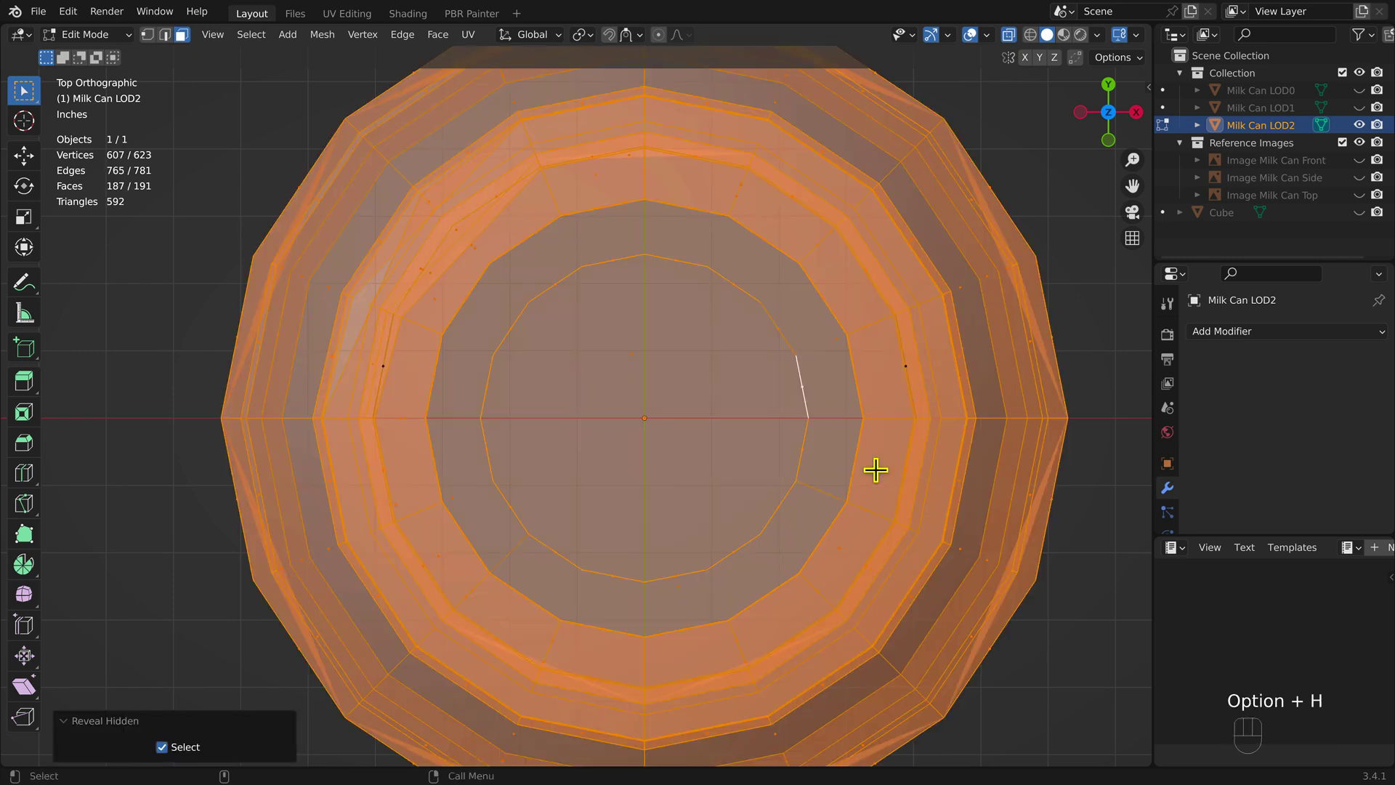
pyautogui.press('KP_1')
pyautogui.press('KP_Decimal')
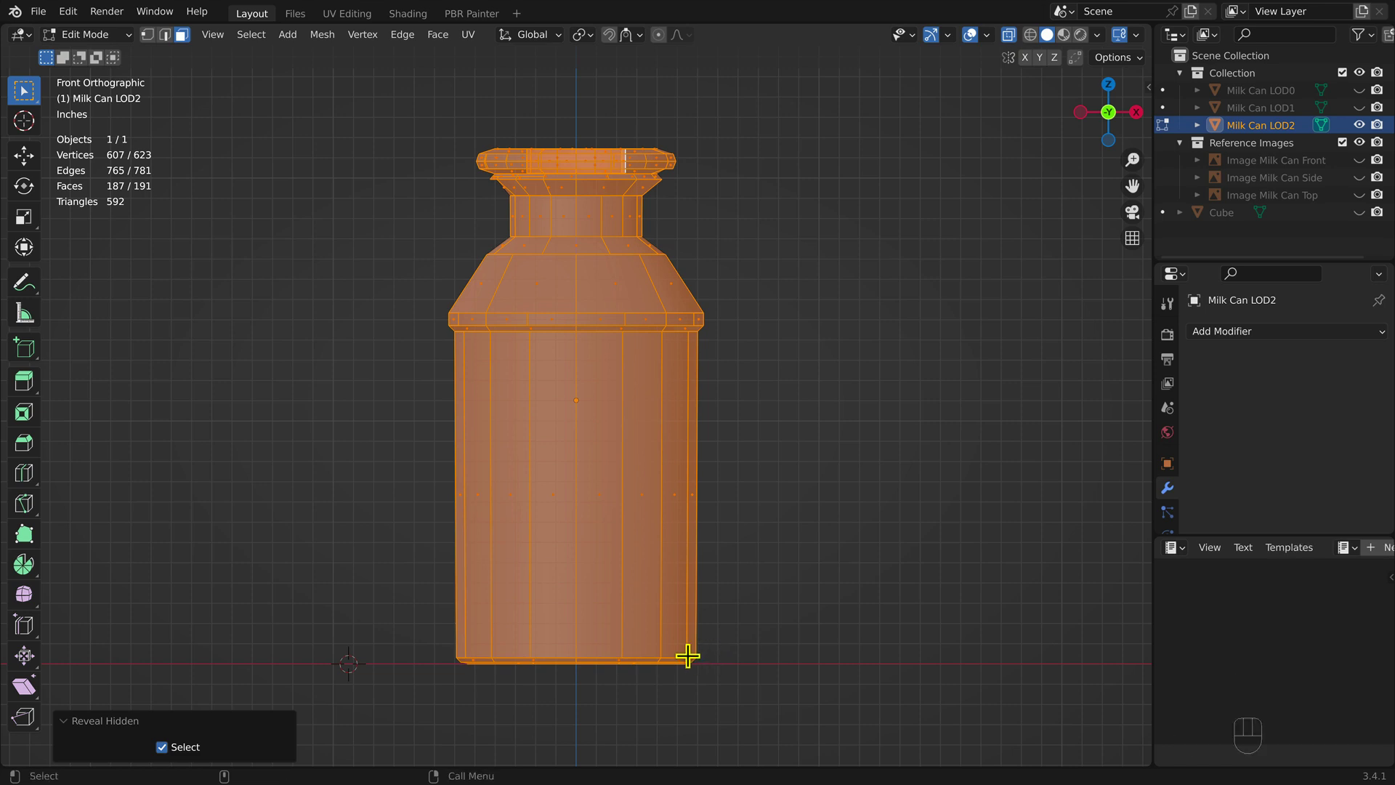
pyautogui.click(426, 625)
pyautogui.moveTo(428, 633); pyautogui.dragTo(748, 683)
pyautogui.press('x')
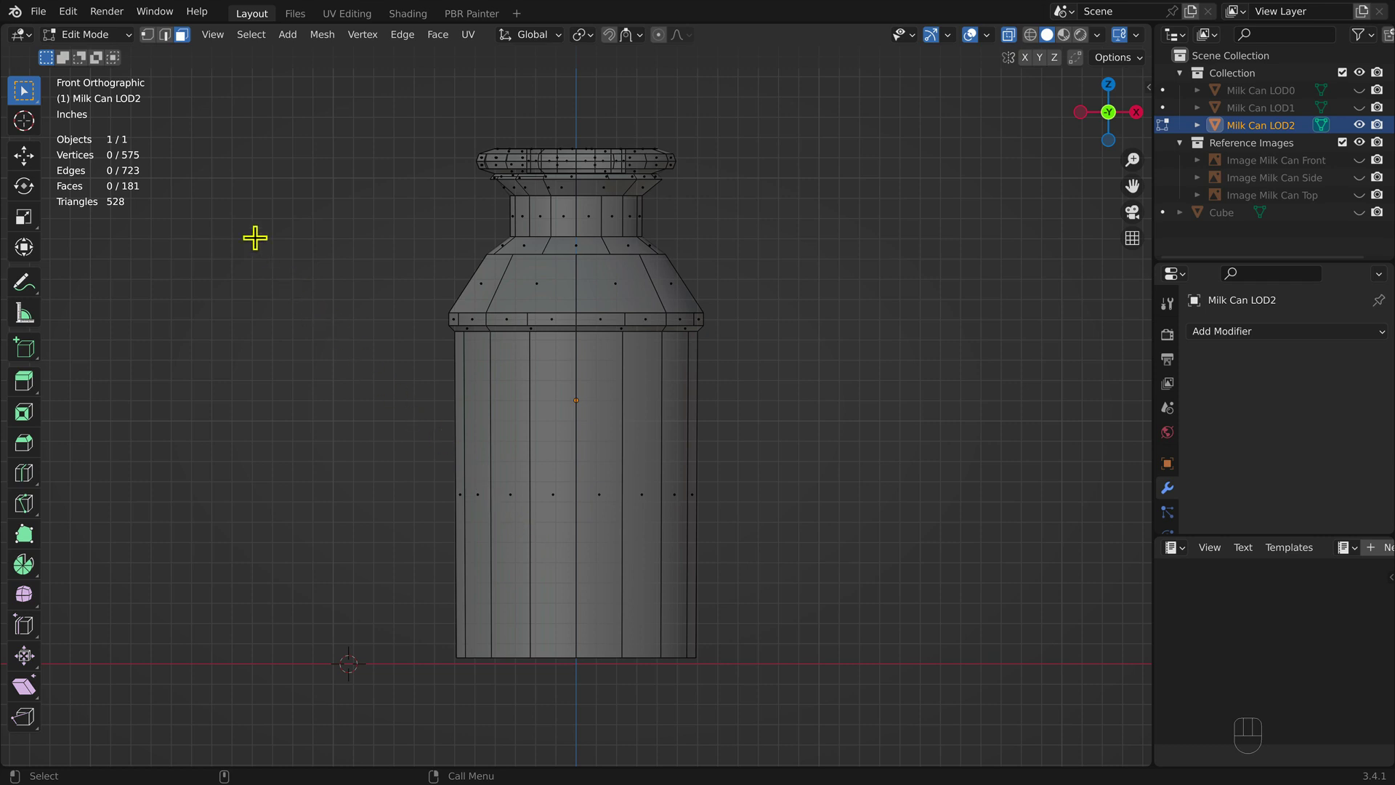
pyautogui.click(156, 46)
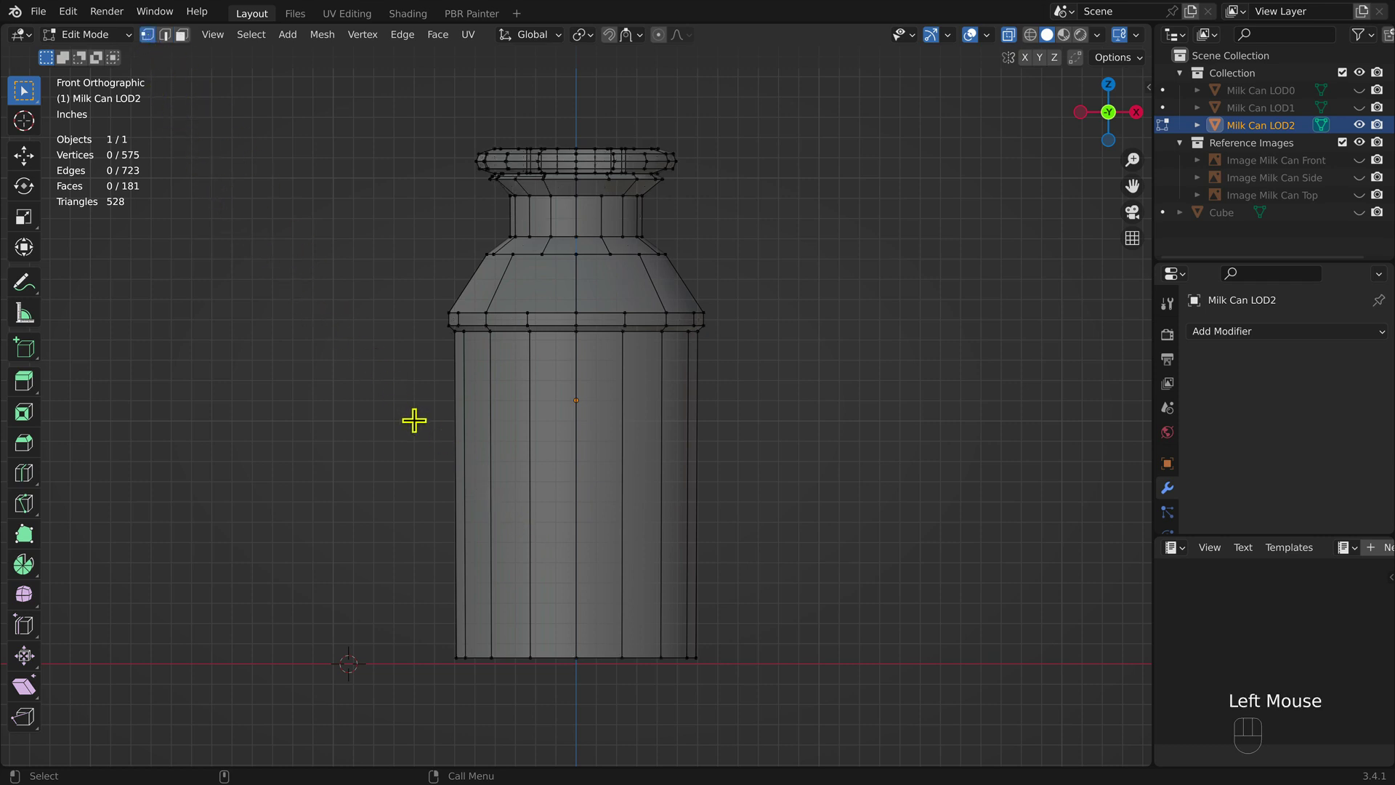
# Merge vertices by distance on the whole mesh, leaving 242 vertices, and return to Object Mode.
pyautogui.press('a')
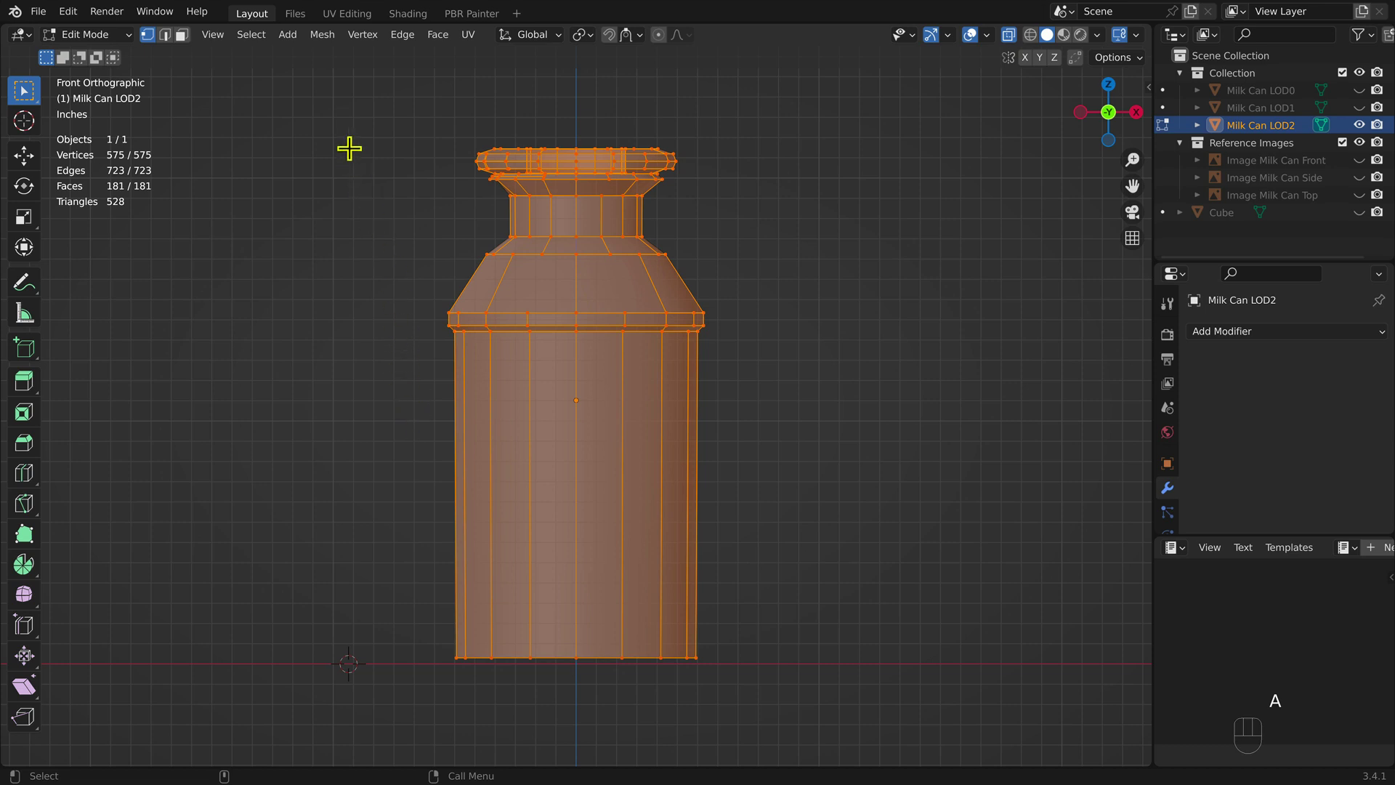
pyautogui.moveTo(335, 43); pyautogui.dragTo(581, 560)
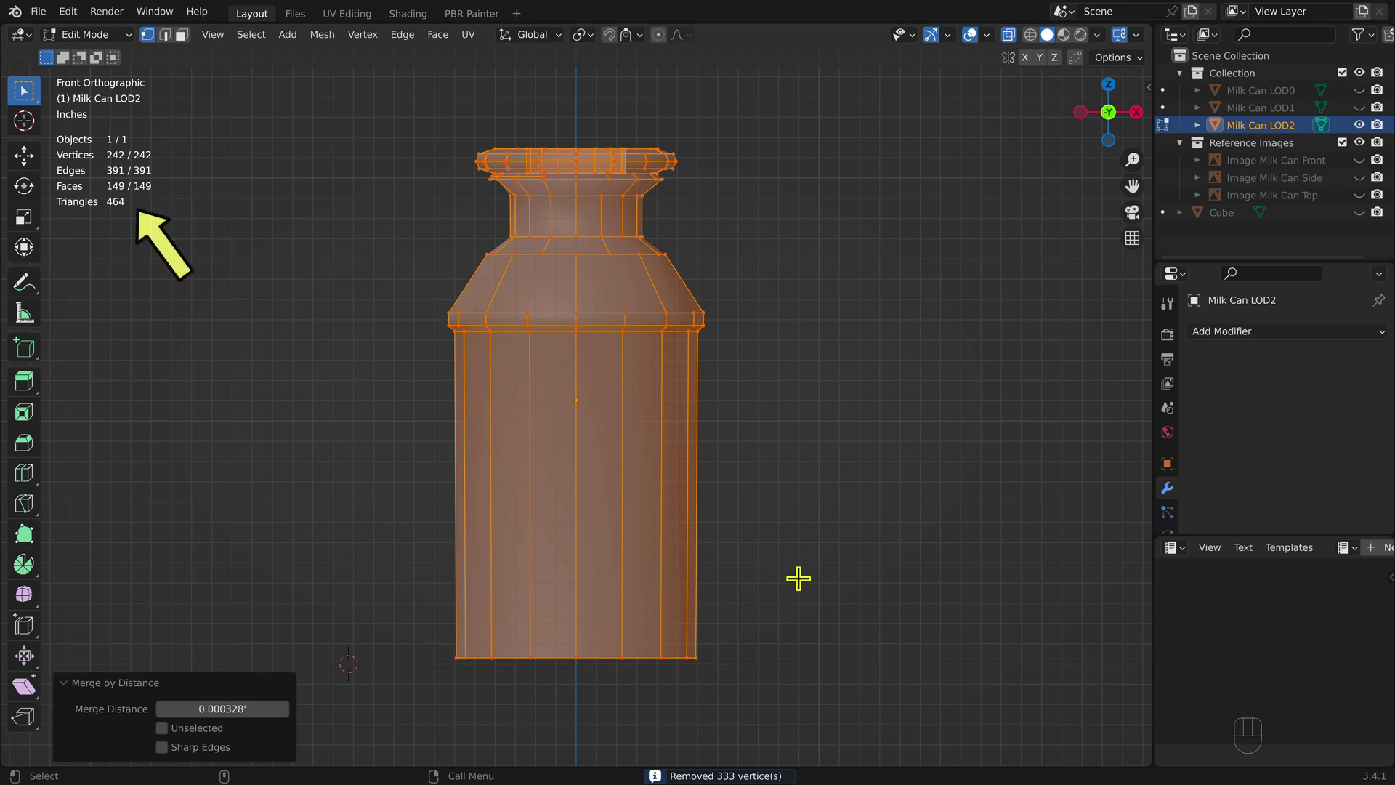
pyautogui.click(806, 574)
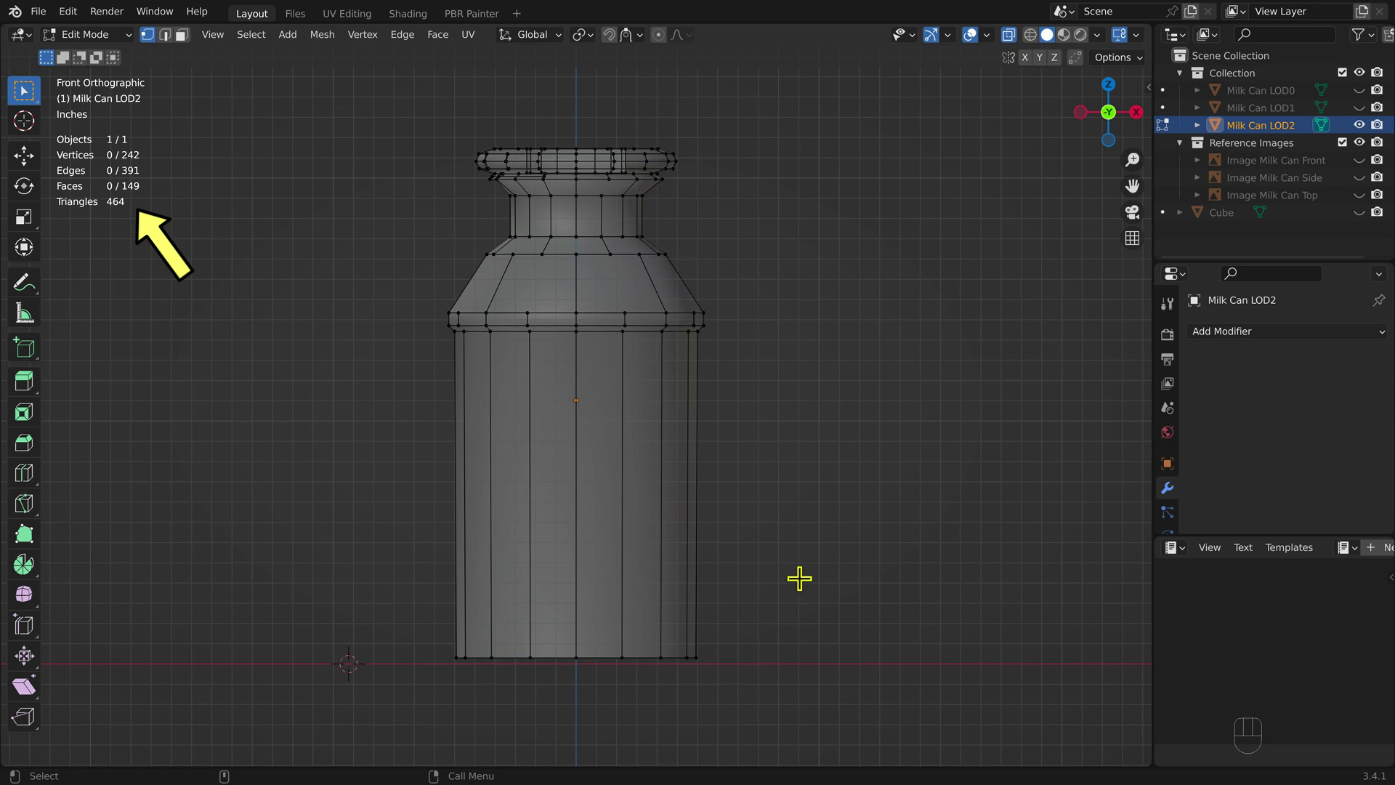
pyautogui.press('F1')
# Assign the material.m.pbrmetal material to Milk Can LOD2 in Material Properties.
pyautogui.click(767, 676)
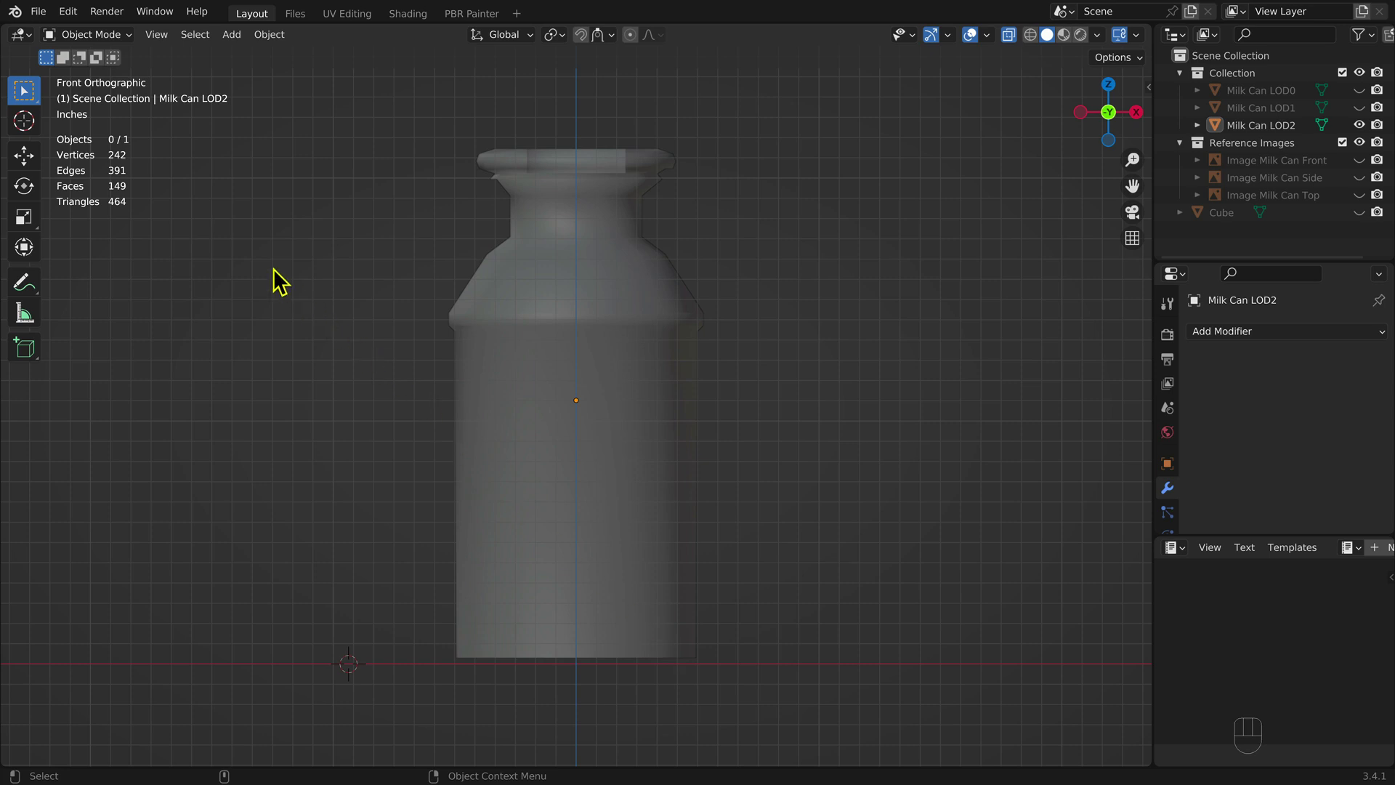
pyautogui.moveTo(55, 24); pyautogui.dragTo(130, 152)
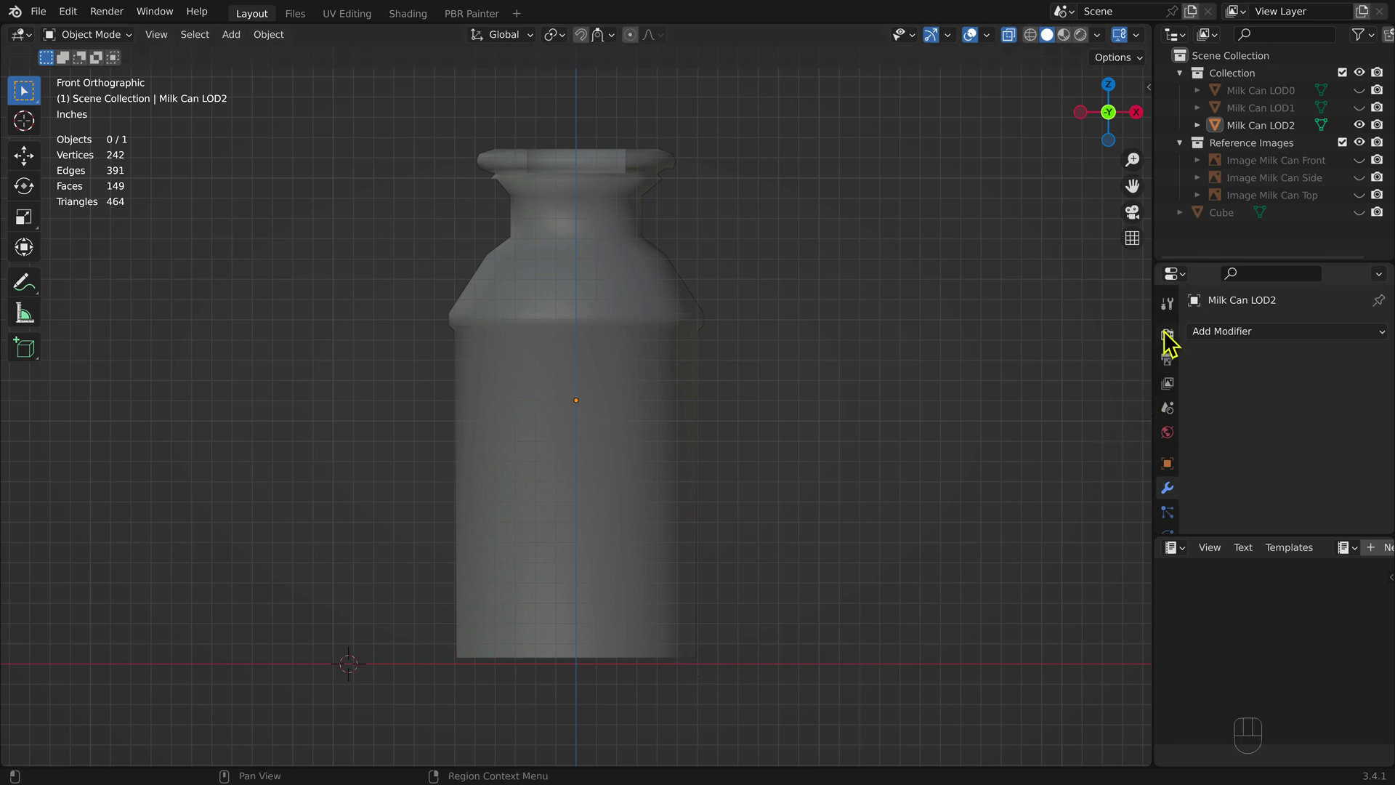
pyautogui.scroll(-3)
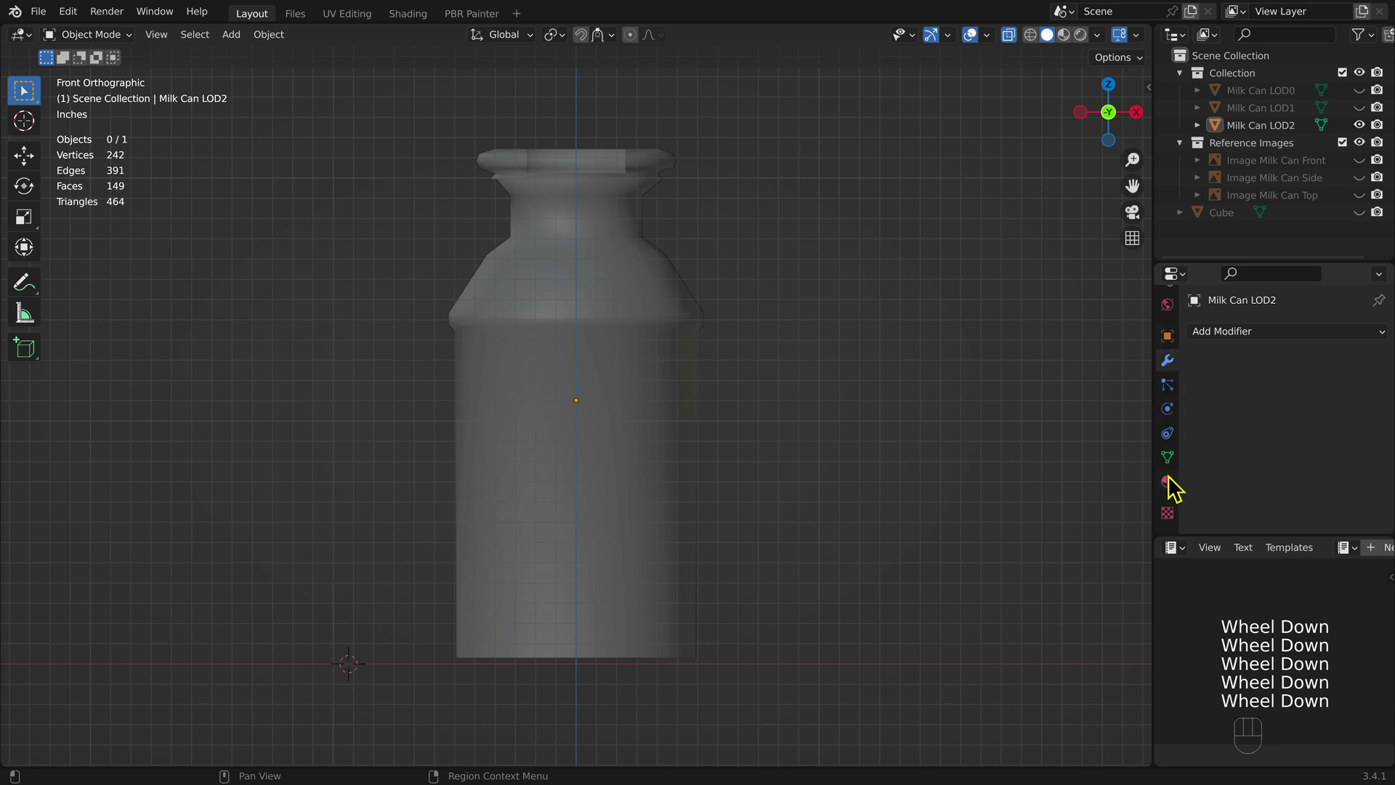
pyautogui.click(1176, 492)
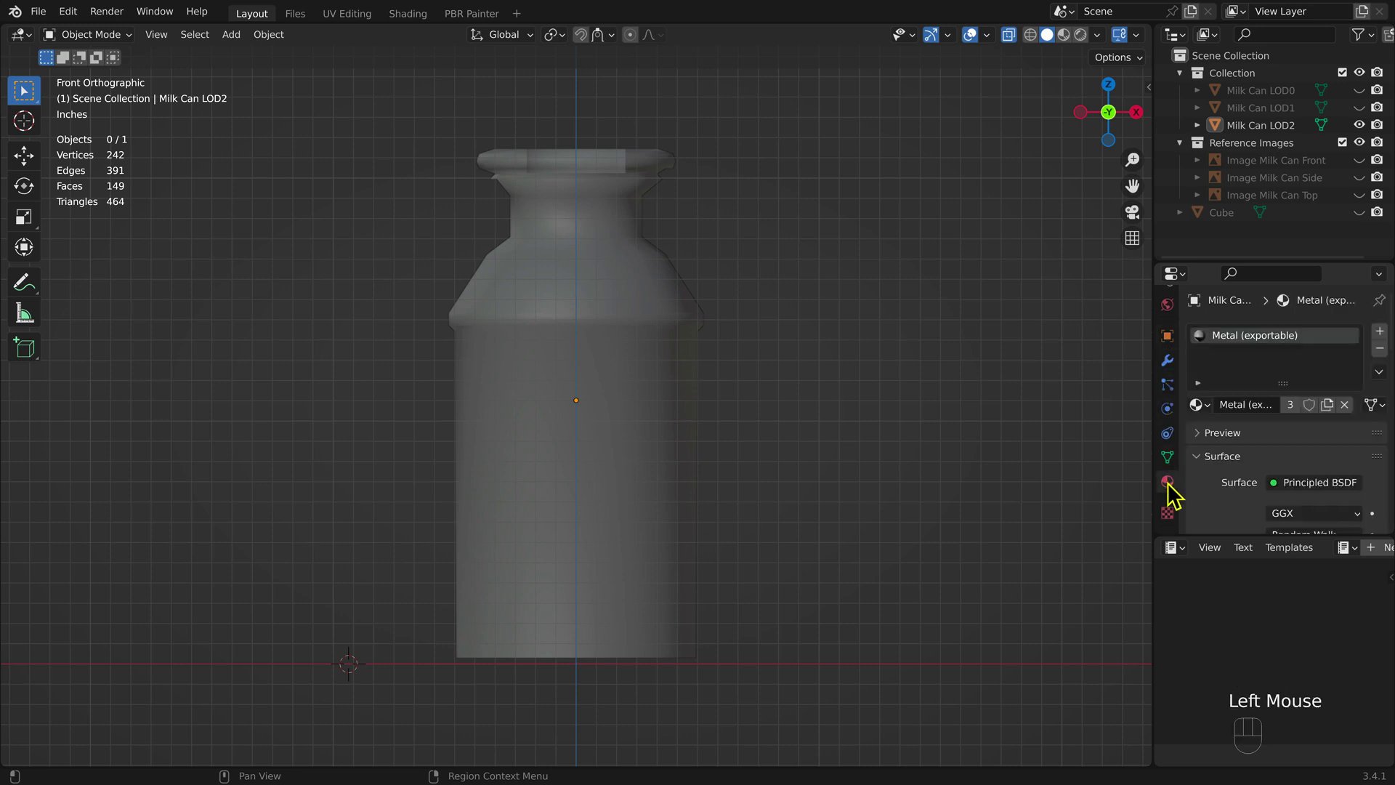
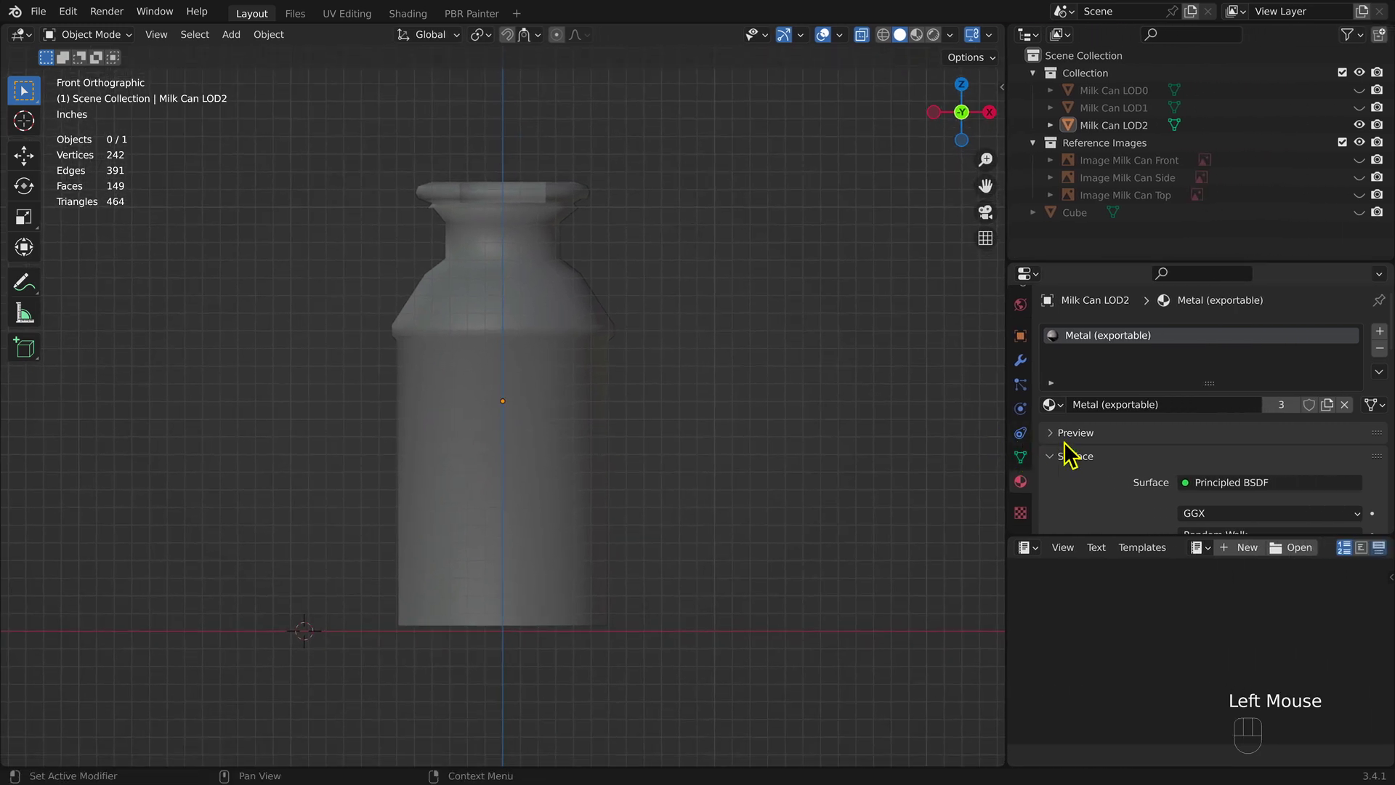
pyautogui.moveTo(1200, 397); pyautogui.dragTo(927, 423)
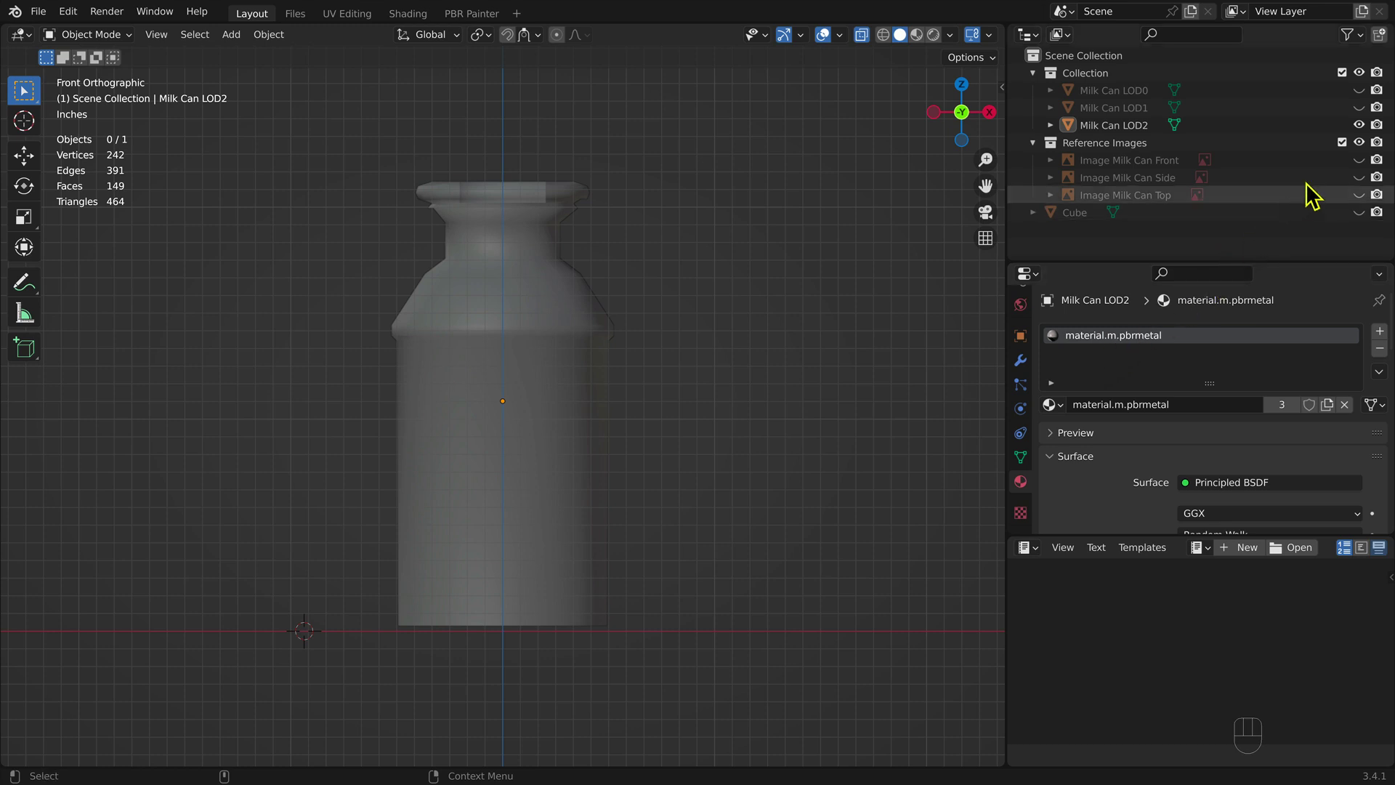
# Unhide Milk Can LOD0 and LOD1 so all three cans show, then pick LOD0.
pyautogui.click(1370, 118)
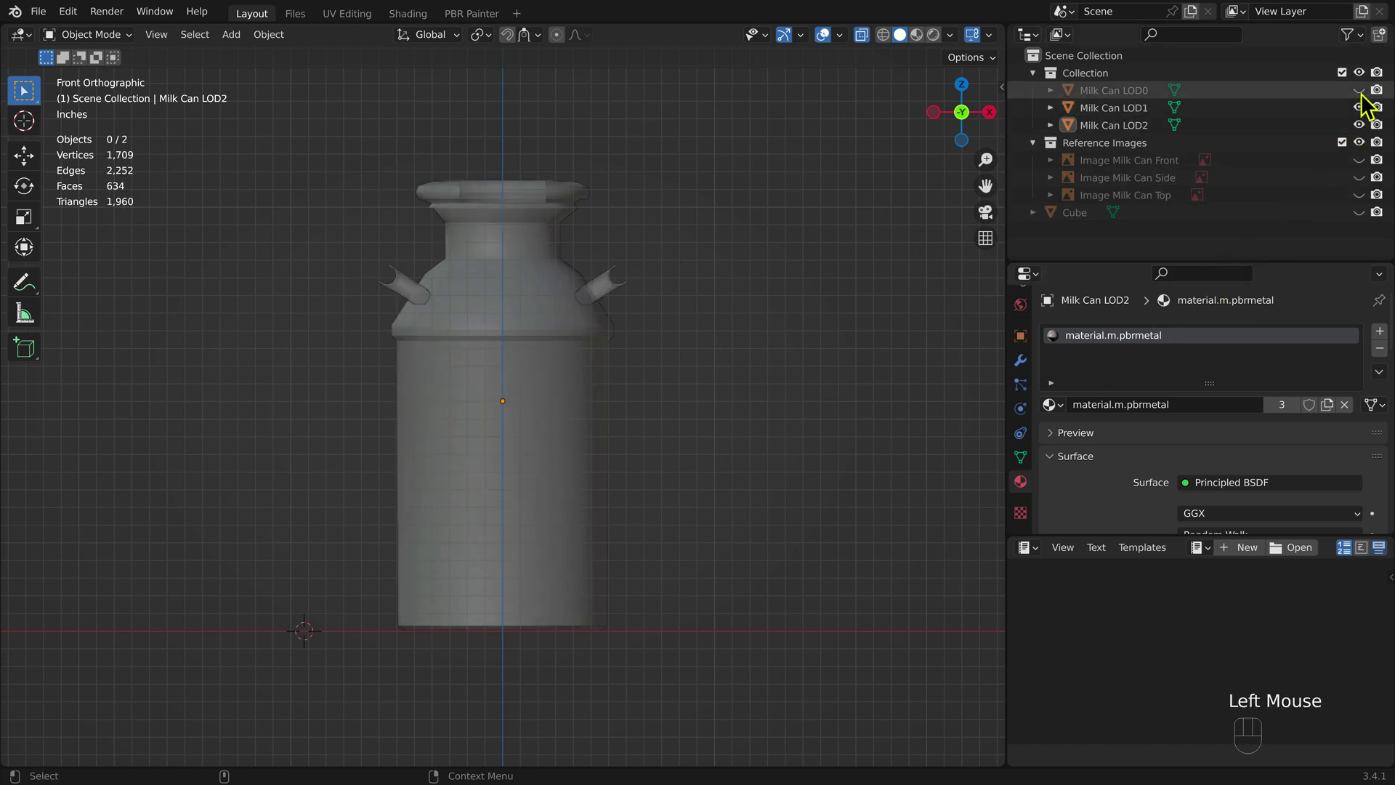
pyautogui.click(1369, 101)
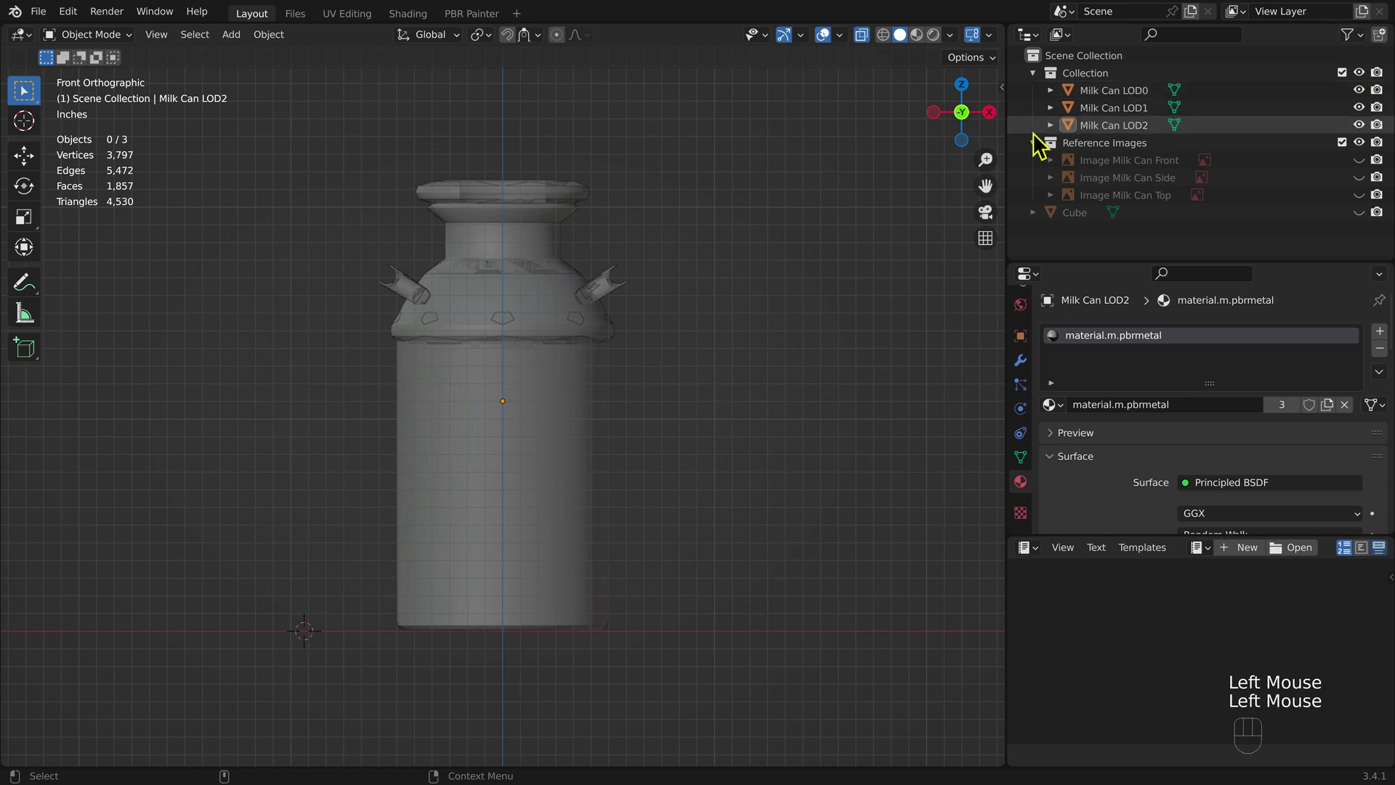
pyautogui.moveTo(122, 42); pyautogui.dragTo(249, 87)
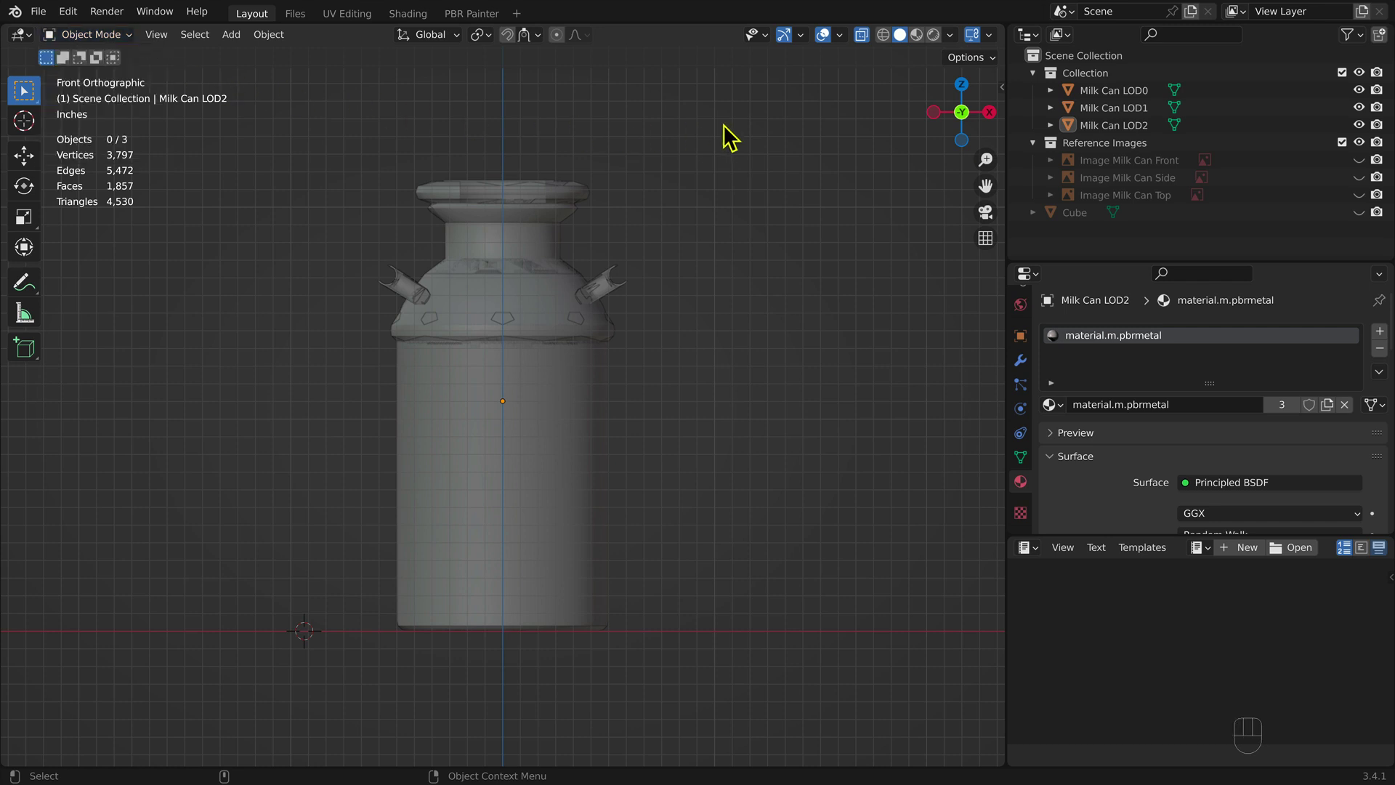
# Export Milk Can LOD0 and LOD1 as MilkCanlod0.fbx and MilkCanlod1.fbx, then select LOD2.
pyautogui.click(1127, 96)
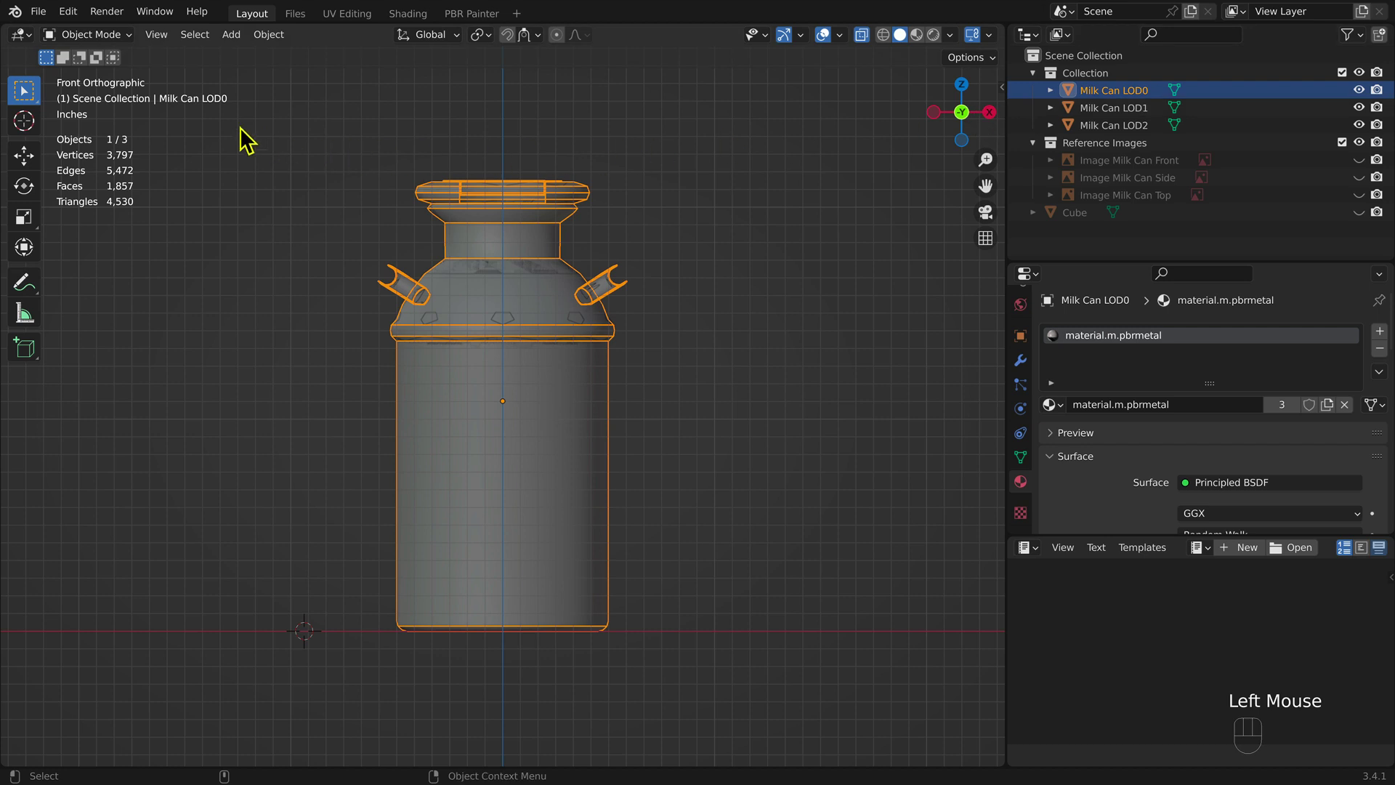
pyautogui.moveTo(50, 22); pyautogui.dragTo(389, 378)
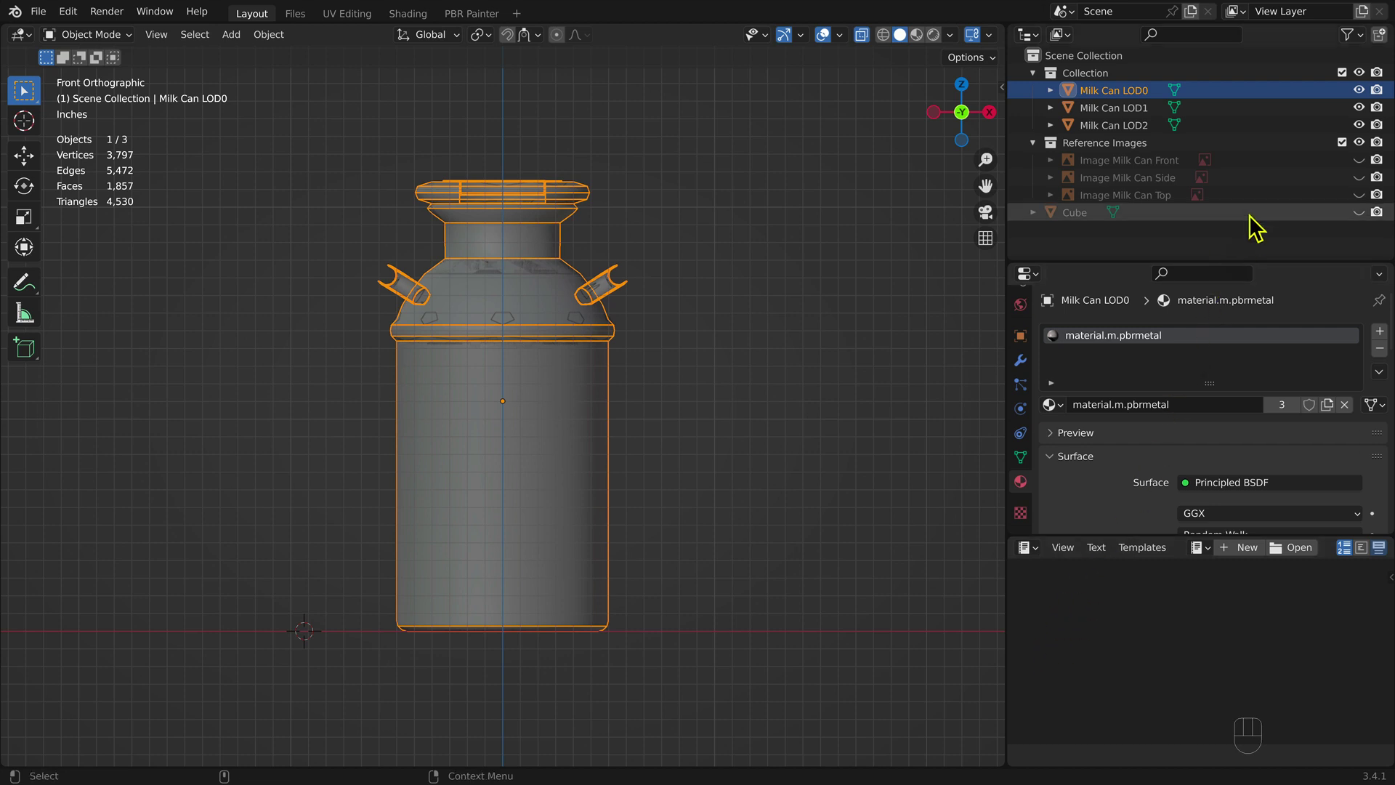
pyautogui.click(1151, 118)
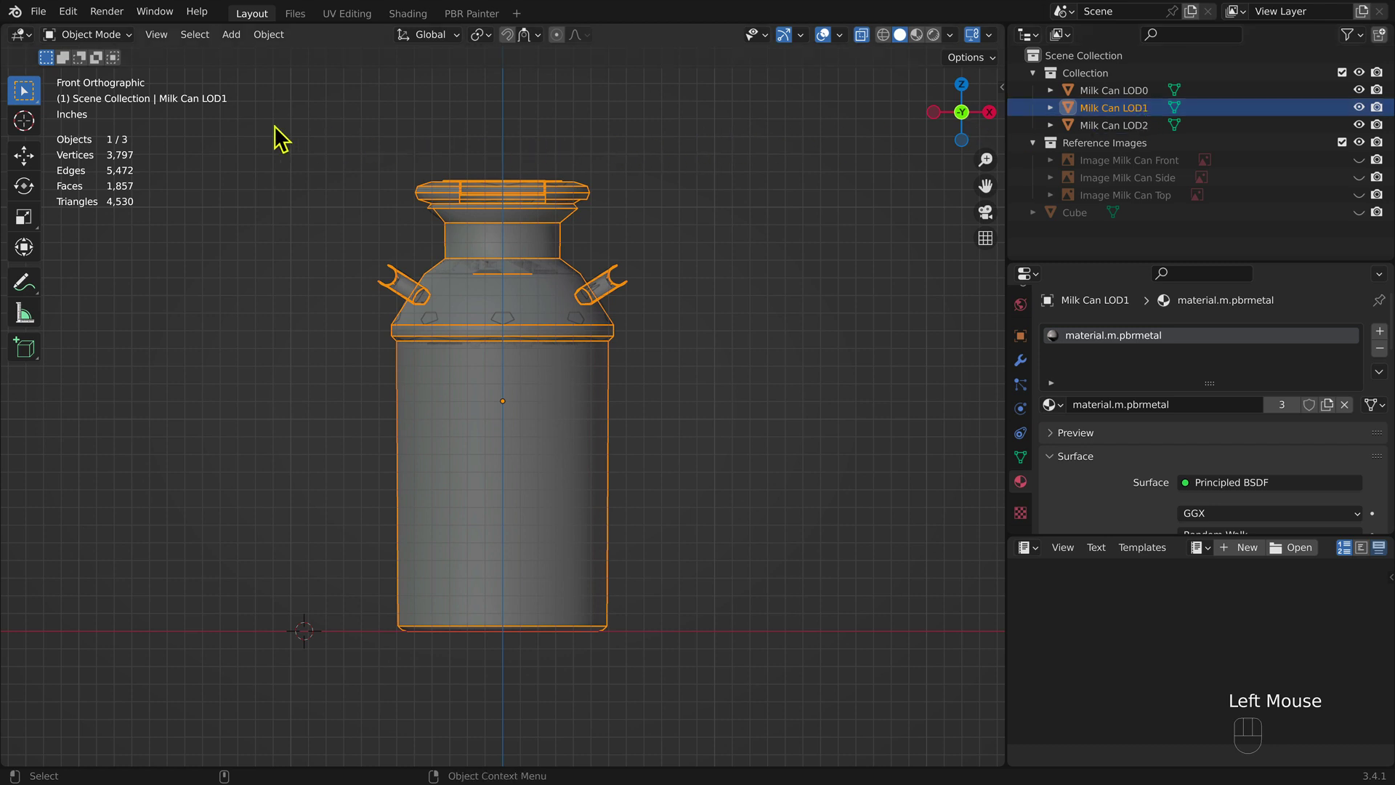
pyautogui.moveTo(50, 18); pyautogui.dragTo(346, 378)
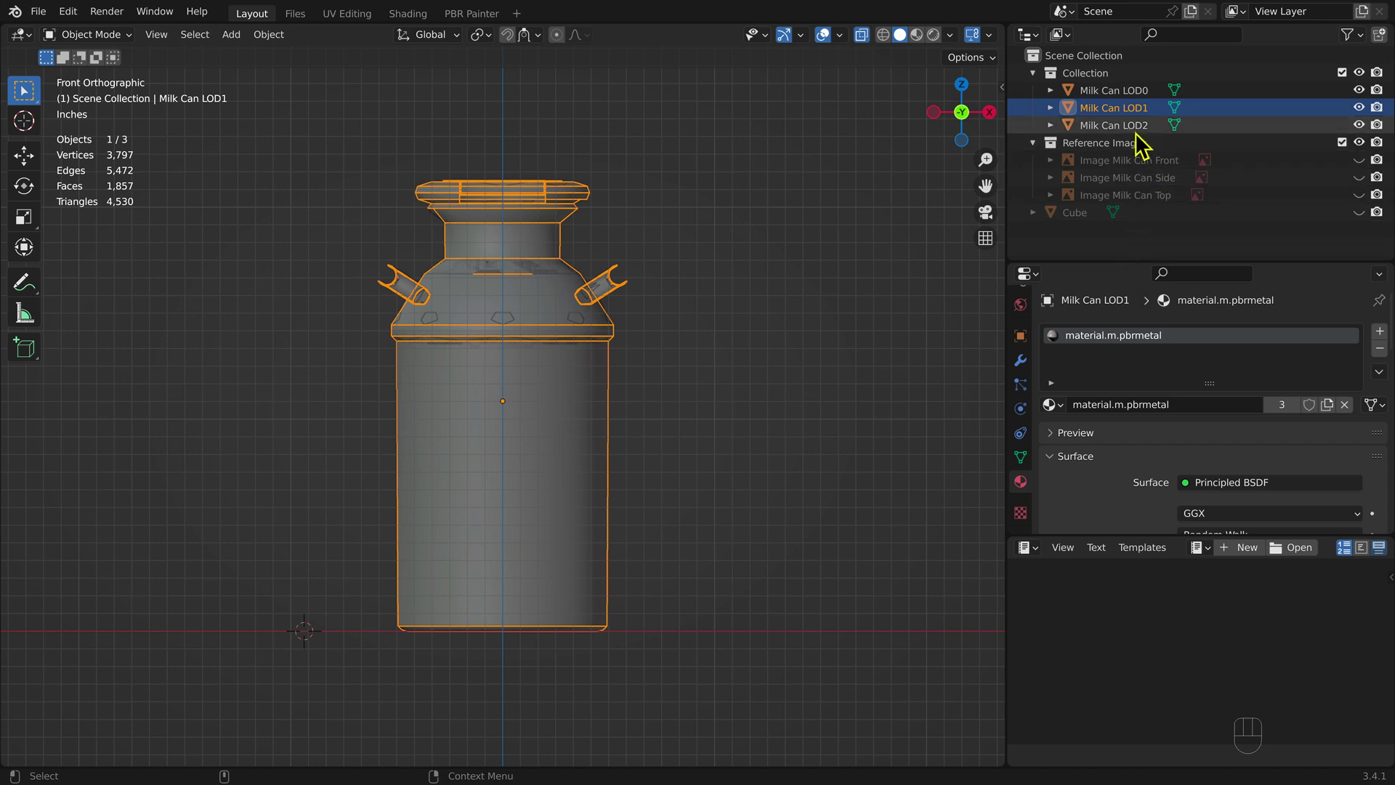
pyautogui.click(1144, 136)
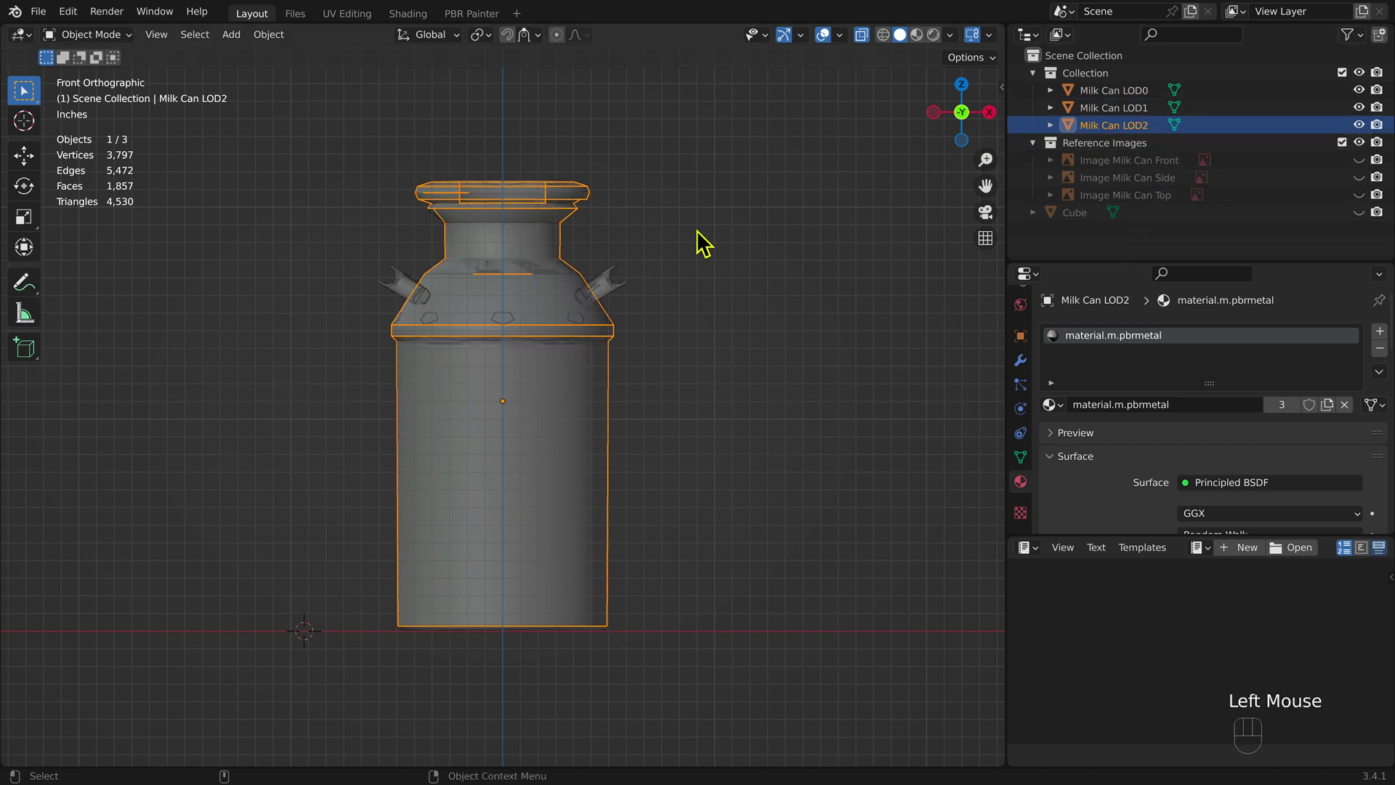
# Start an FBX export of the selected LOD2 mesh named MilkCanlod2.fbx in Recording Blender Files.
pyautogui.moveTo(50, 19); pyautogui.dragTo(371, 377)
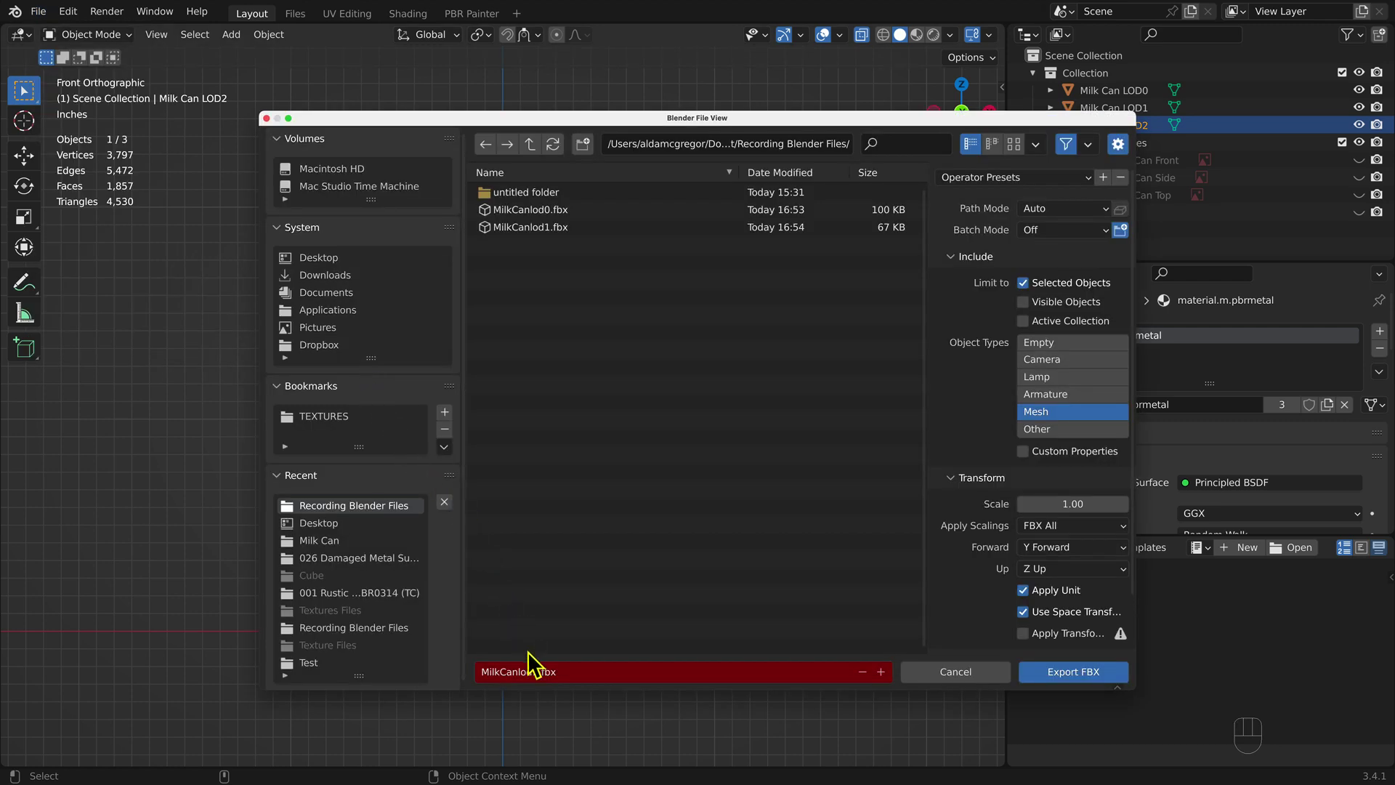